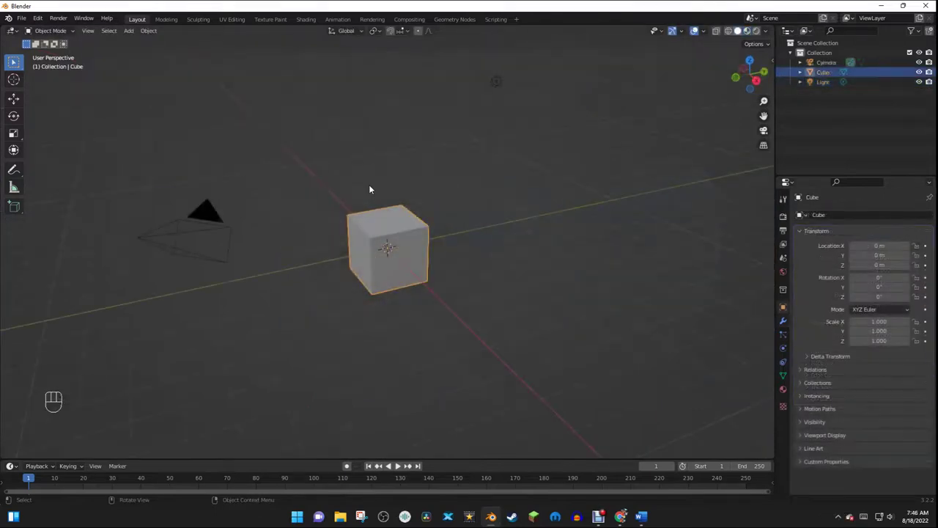
Select everything and delete the default cube, camera and light.
{"action": "key", "text": "a"}
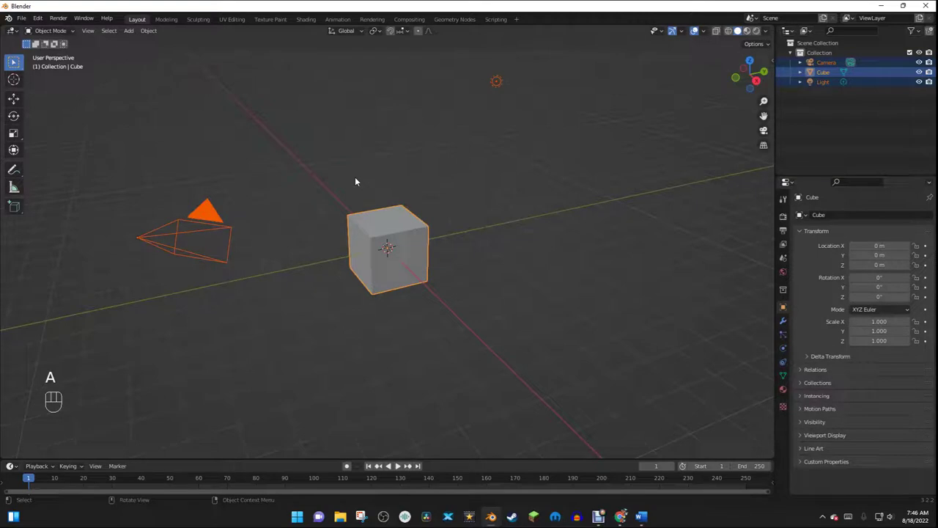
{"action": "key", "text": "x"}
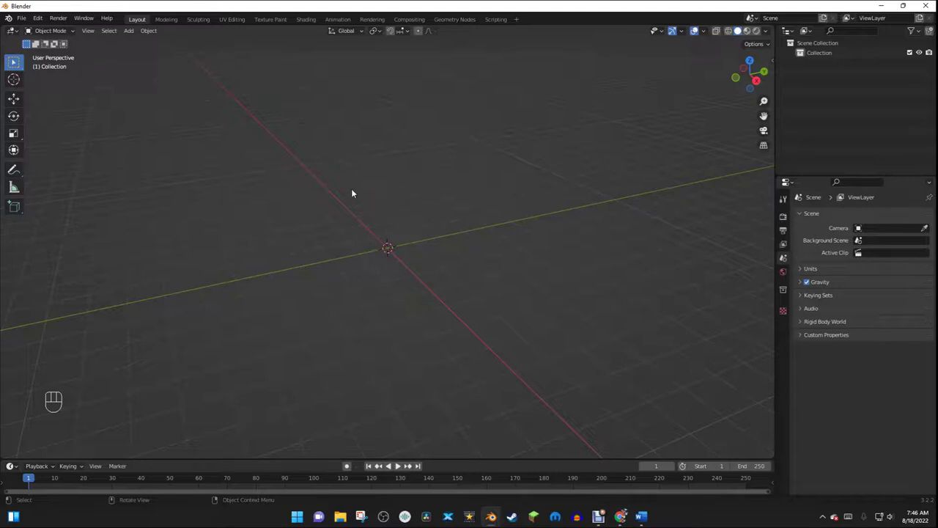
Add a mesh cylinder and scale it into a tall, thin metal strut.
{"action": "key", "text": "shift+a"}
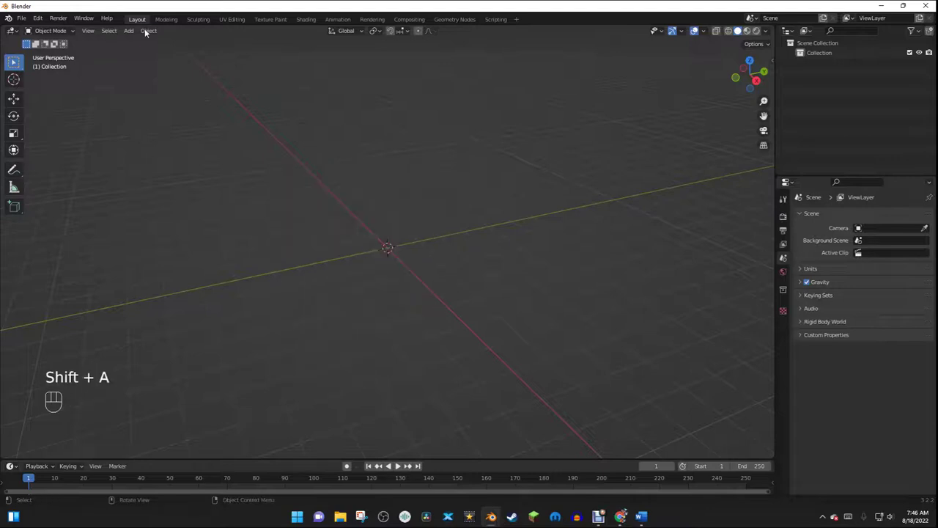
{"action": "left_click_drag", "start_coordinate": [135, 37], "coordinate": [132, 390]}
{"action": "right_click", "coordinate": [131, 390]}
{"action": "left_click_drag", "start_coordinate": [85, 423], "coordinate": [42, 454]}
{"action": "left_click_drag", "start_coordinate": [42, 455], "coordinate": [385, 192]}
{"action": "key", "text": "F9"}
Shade the strut smooth and give it an Edge Split modifier.
{"action": "middle_click", "coordinate": [386, 192]}
{"action": "left_click", "coordinate": [386, 192]}
{"action": "left_click_drag", "start_coordinate": [386, 192], "coordinate": [389, 153]}
{"action": "left_click_drag", "start_coordinate": [389, 152], "coordinate": [520, 186]}
{"action": "left_click_drag", "start_coordinate": [789, 322], "coordinate": [519, 186]}
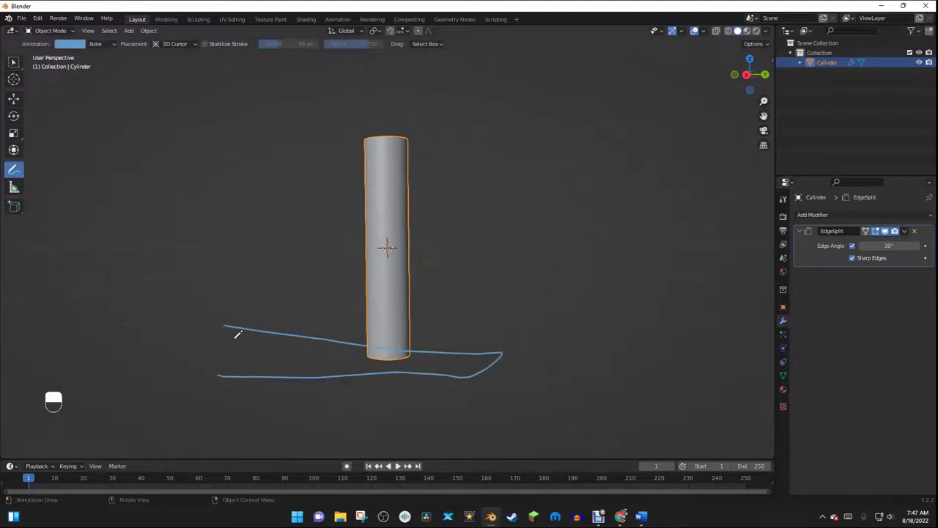
Undo the annotation strokes sketching the joint and wheel layout.
{"action": "key", "text": "ctrl+z"}
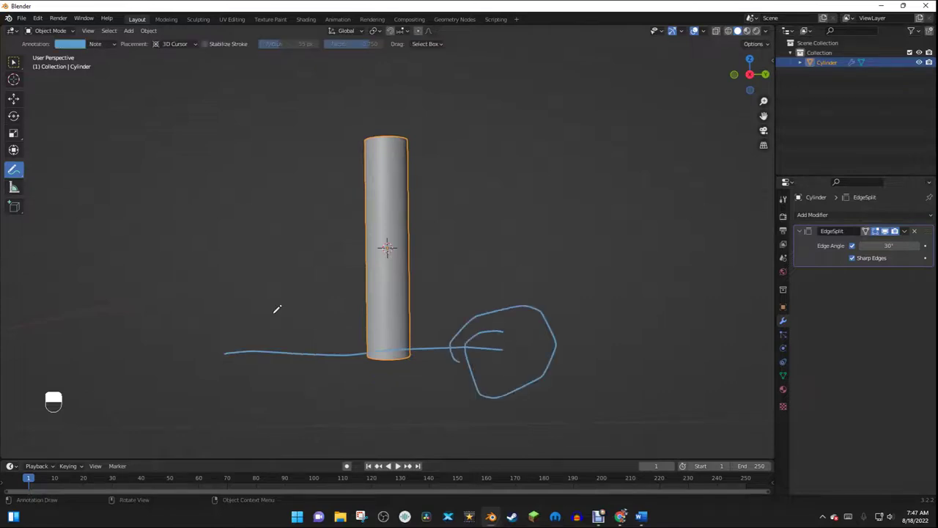
{"action": "key", "text": "ctrl+z"}
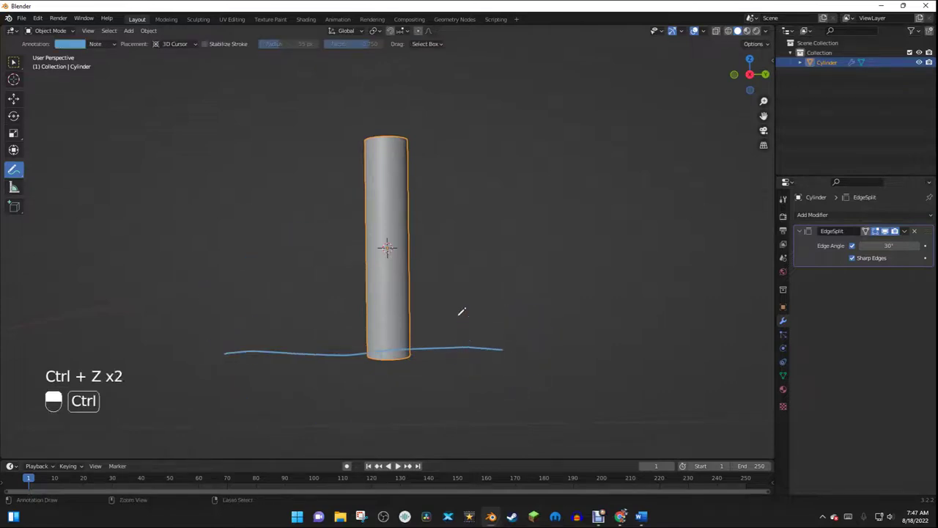
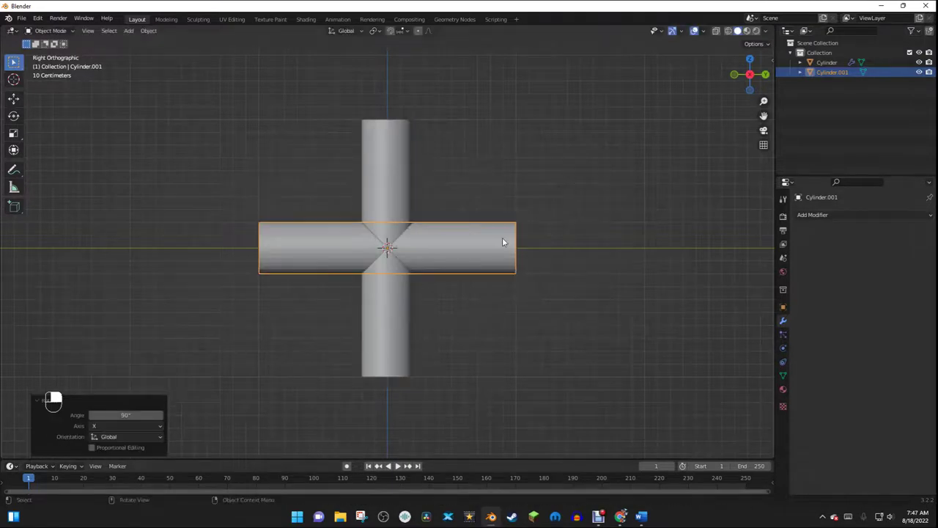
Lower the duplicate crossbar to the strut's base, shade it smooth and add Edge Split.
{"action": "key", "text": "g"}
{"action": "left_click_drag", "start_coordinate": [505, 239], "coordinate": [528, 267]}
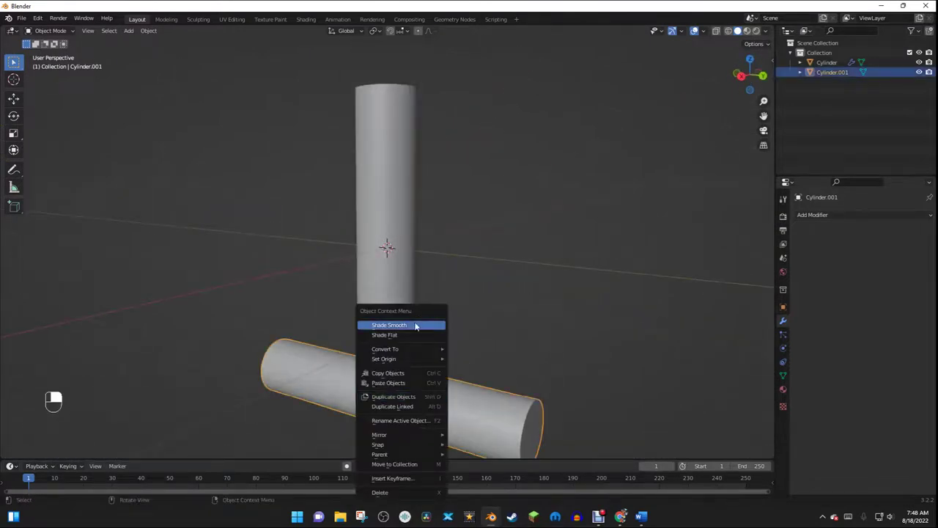
{"action": "left_click_drag", "start_coordinate": [818, 213], "coordinate": [489, 269]}
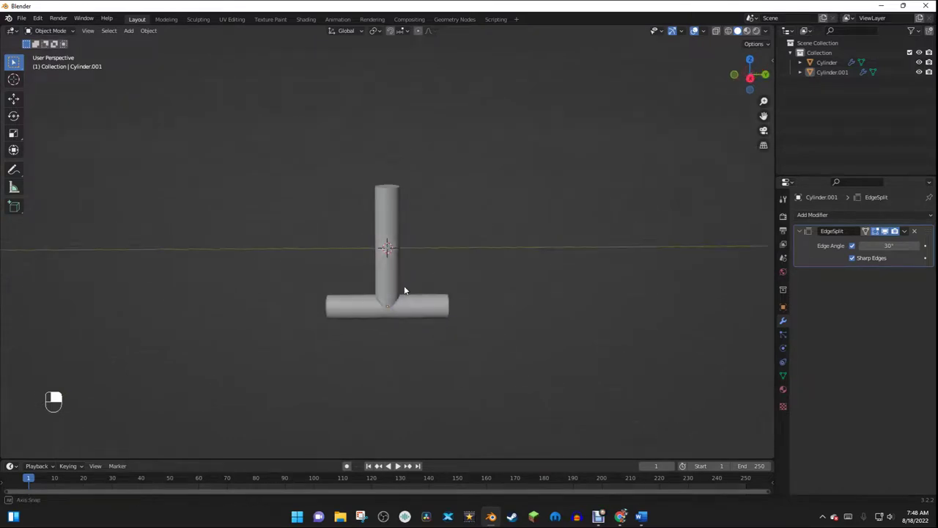
Duplicate the vertical strut as the starting cylinder for the first tire.
{"action": "key", "text": "shift+a"}
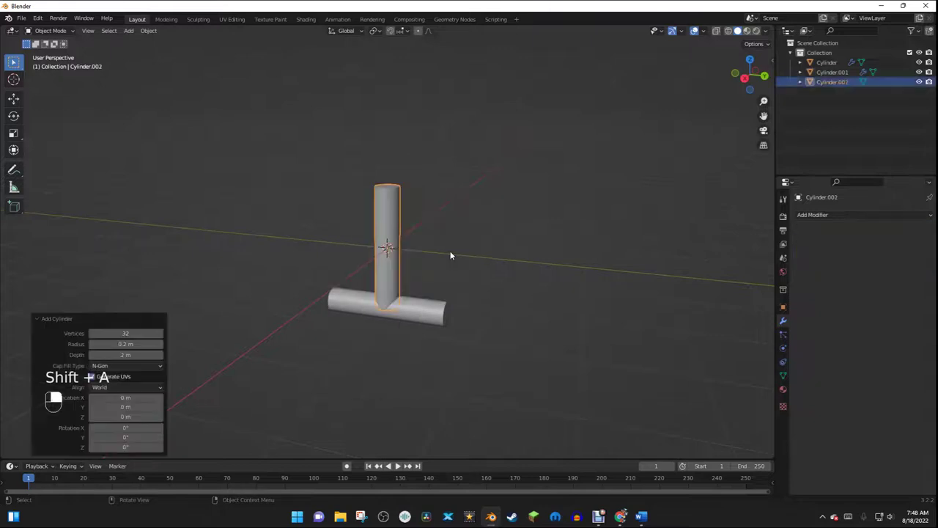
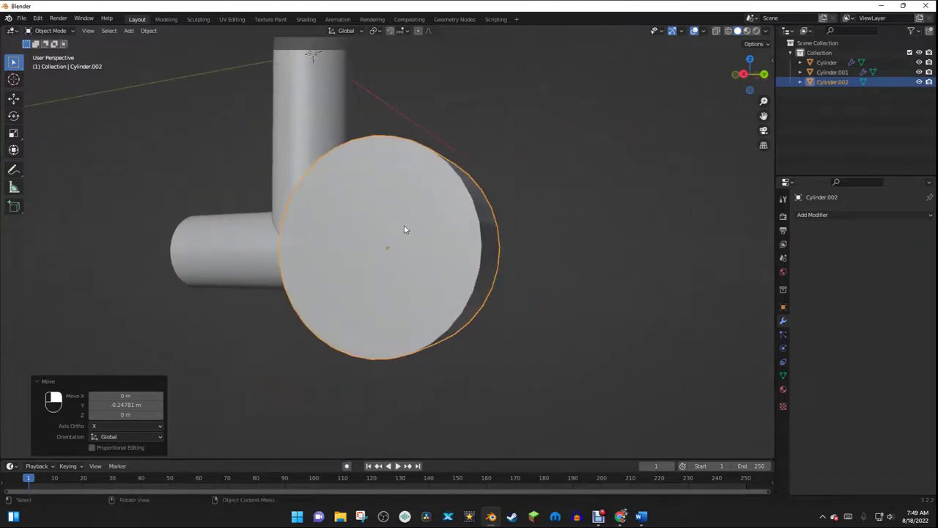
In Edit Mode, bevel the tire disc's outer edge loops with several segments.
{"action": "key", "text": "Tab"}
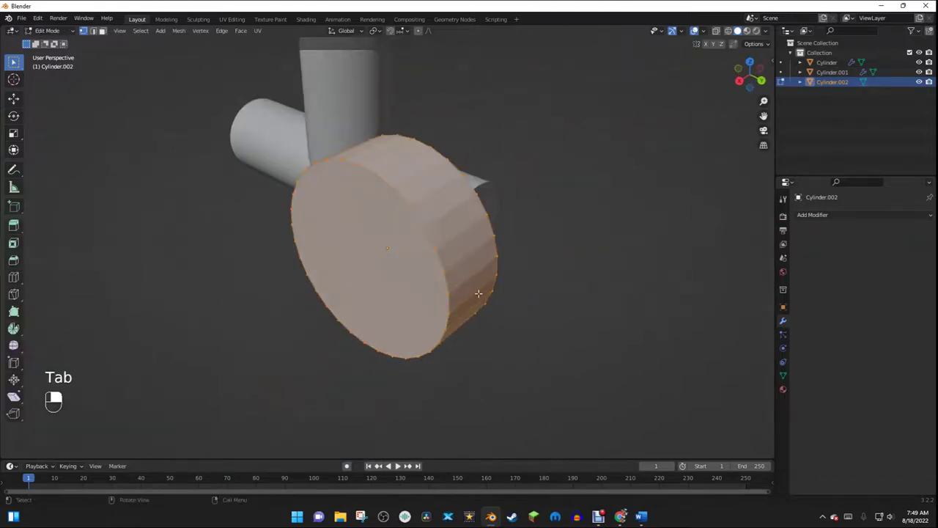
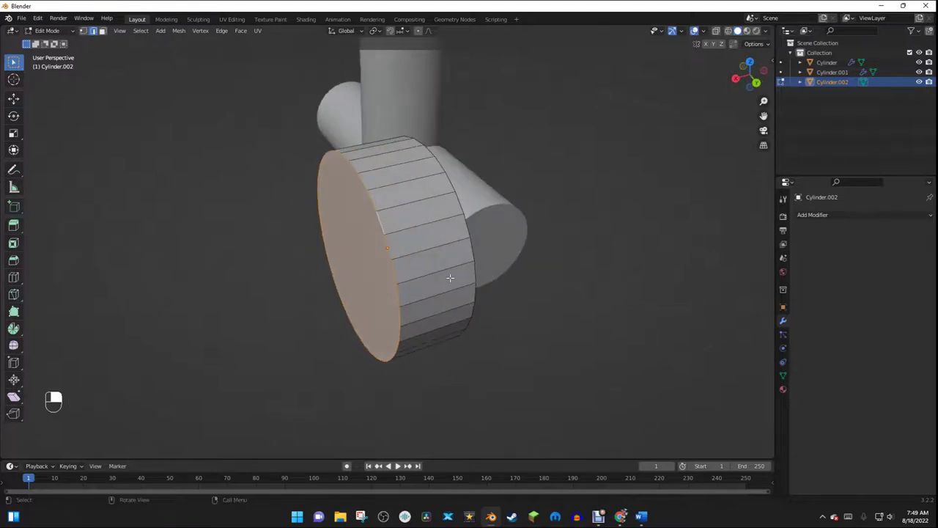
{"action": "key", "text": "ctrl+b"}
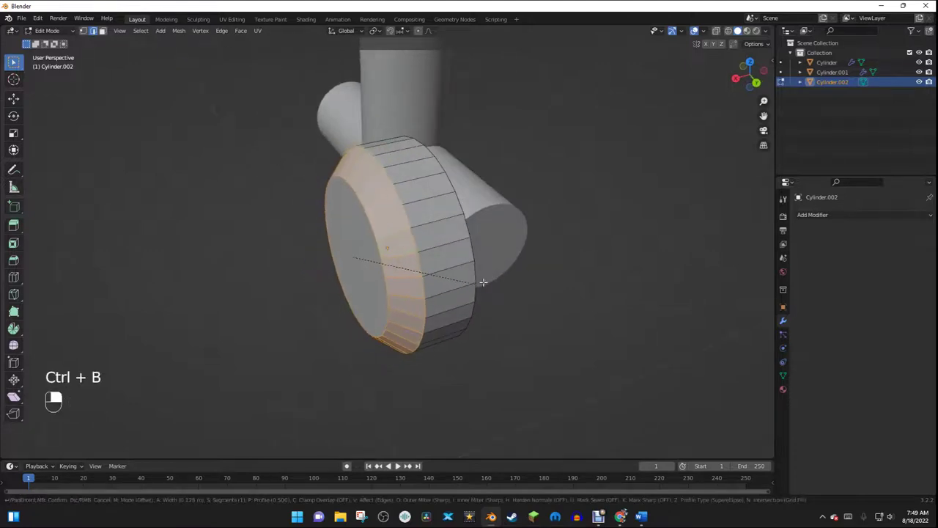
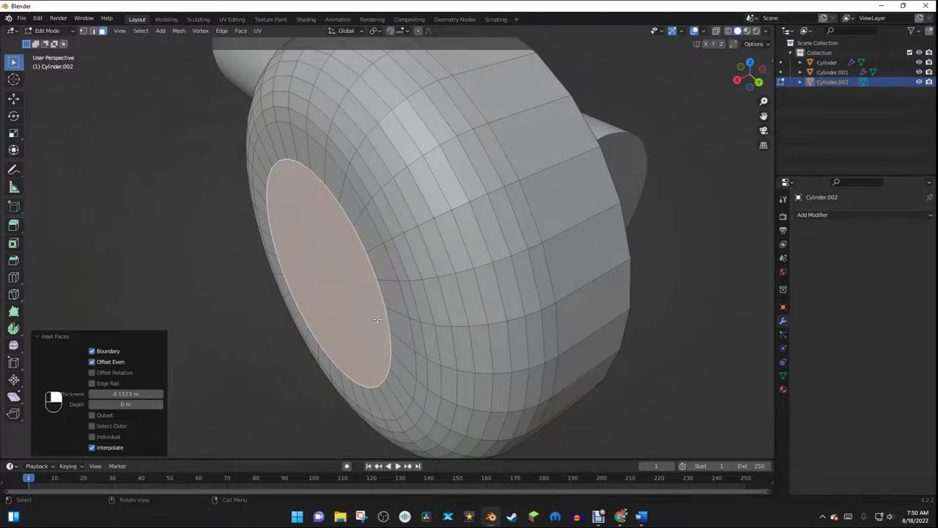
Inset and recess the tire's front face, then inset again and raise a small central hub.
{"action": "key", "text": "i"}
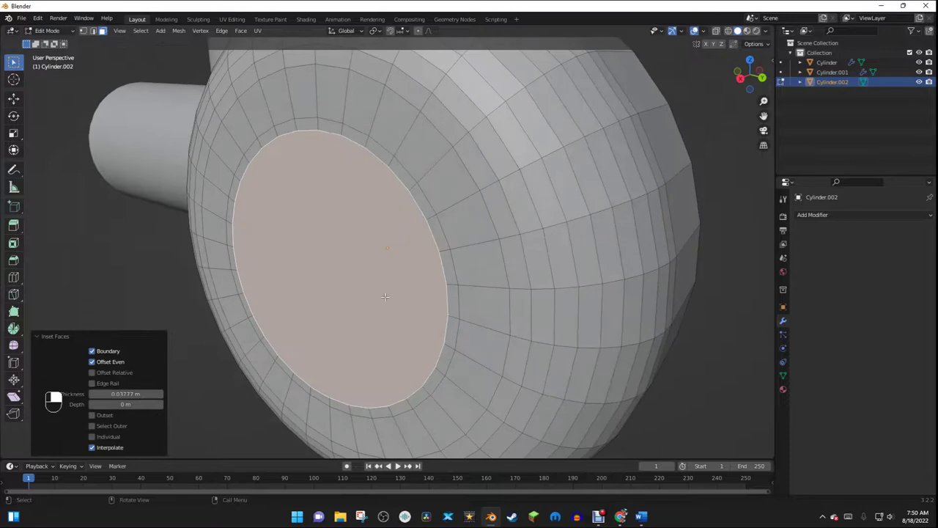
{"action": "key", "text": "e"}
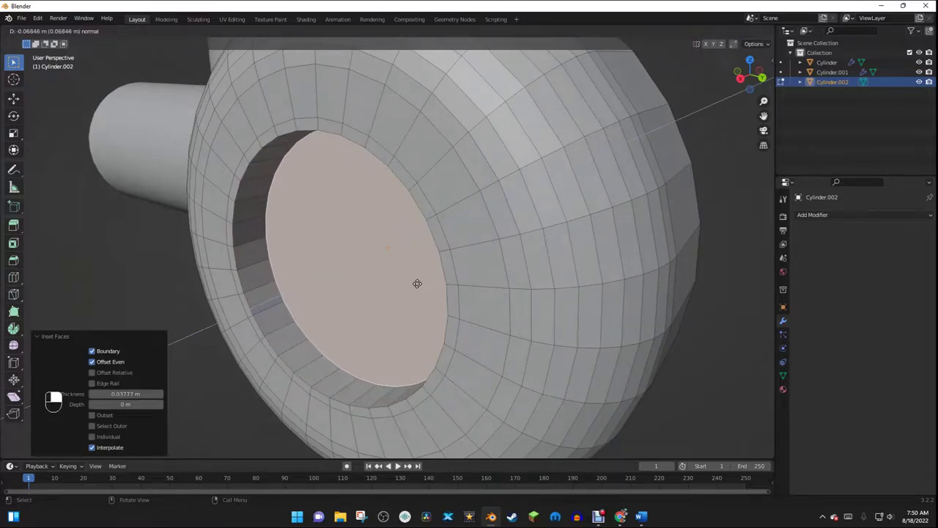
{"action": "key", "text": "i"}
{"action": "key", "text": "e"}
{"action": "key", "text": "i"}
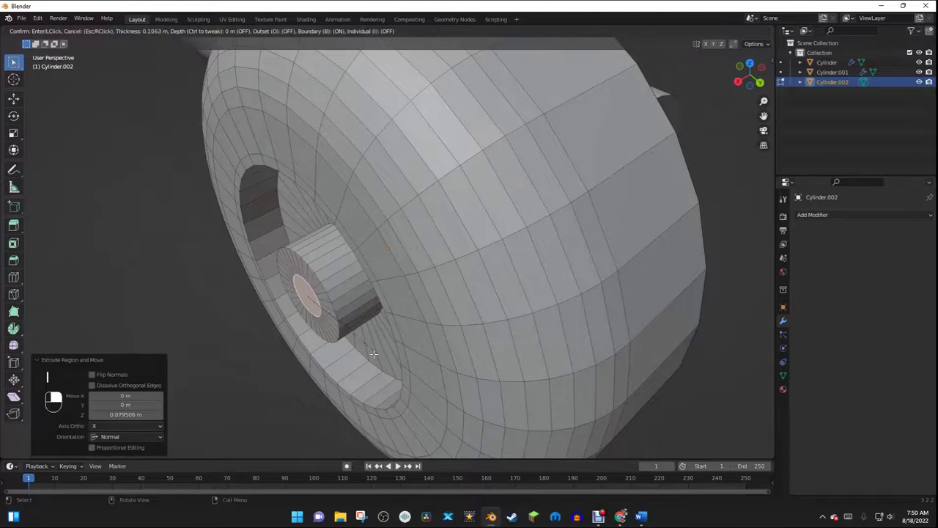
{"action": "key", "text": "e"}
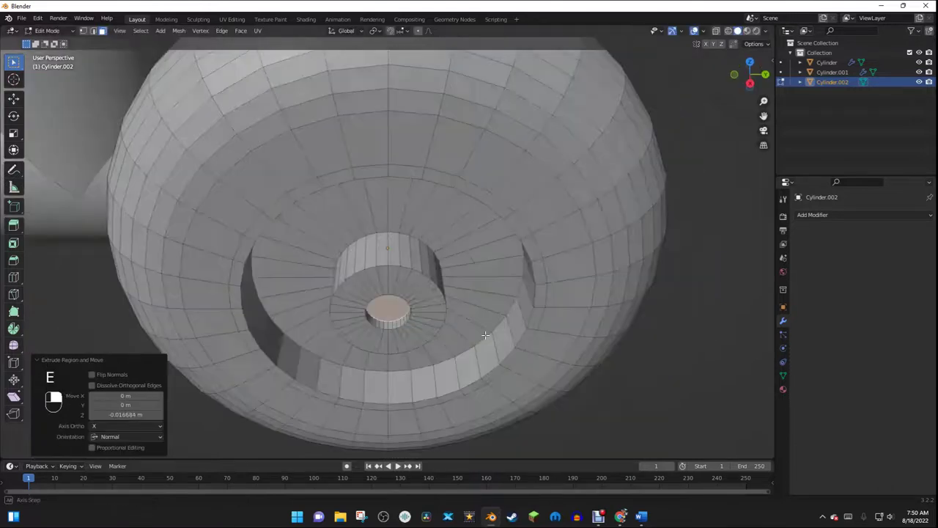
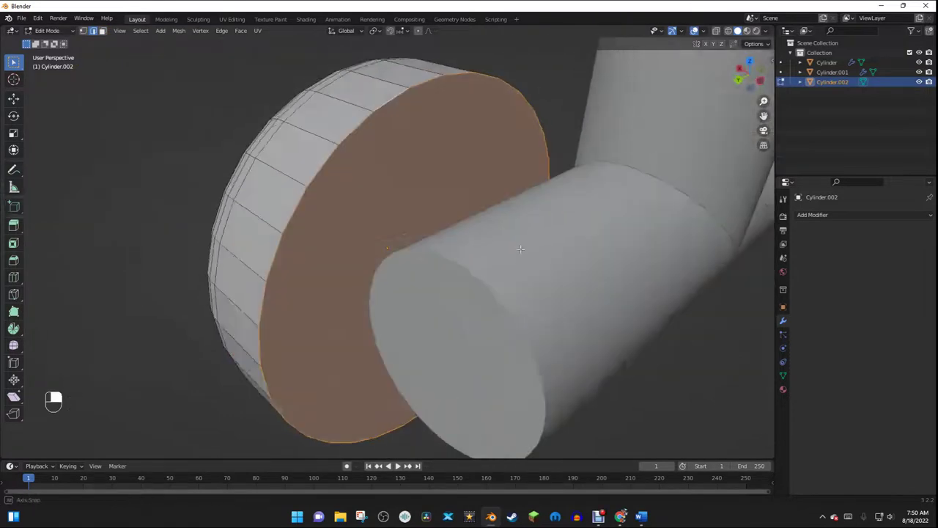
Bevel the tire's rim edges and return to Object Mode.
{"action": "key", "text": "ctrl+b"}
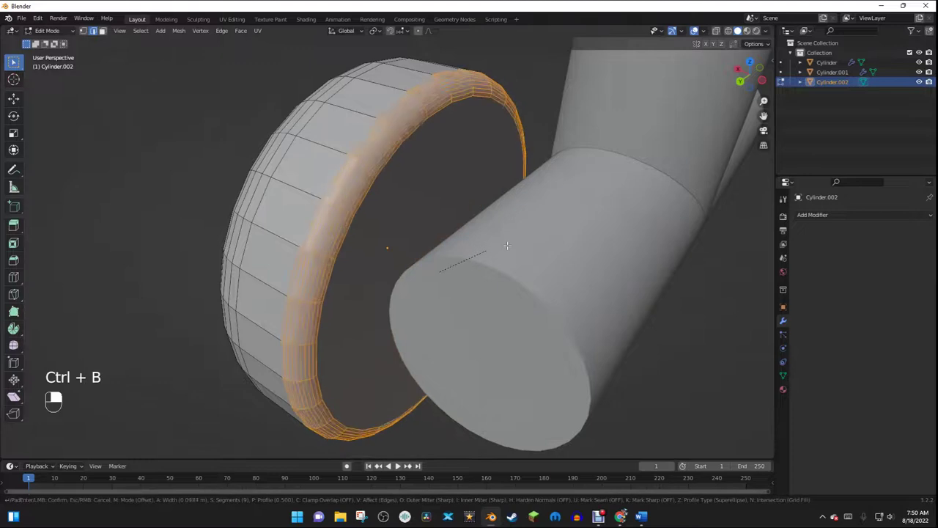
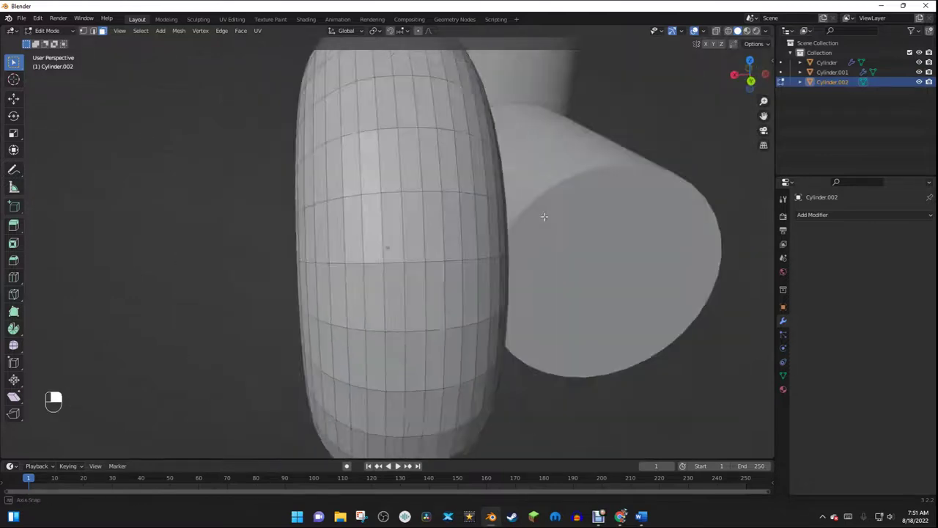
{"action": "key", "text": "p"}
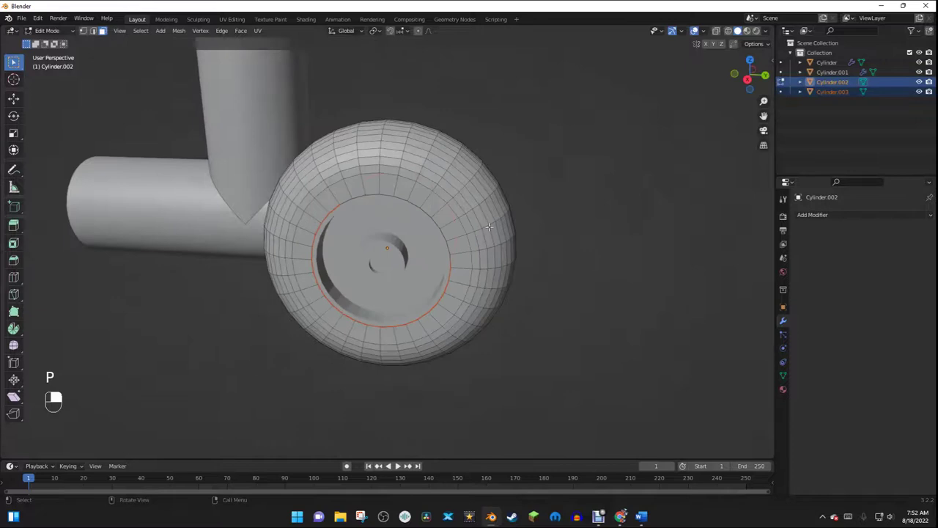
{"action": "key", "text": "Tab"}
{"action": "middle_click", "coordinate": [535, 157]}
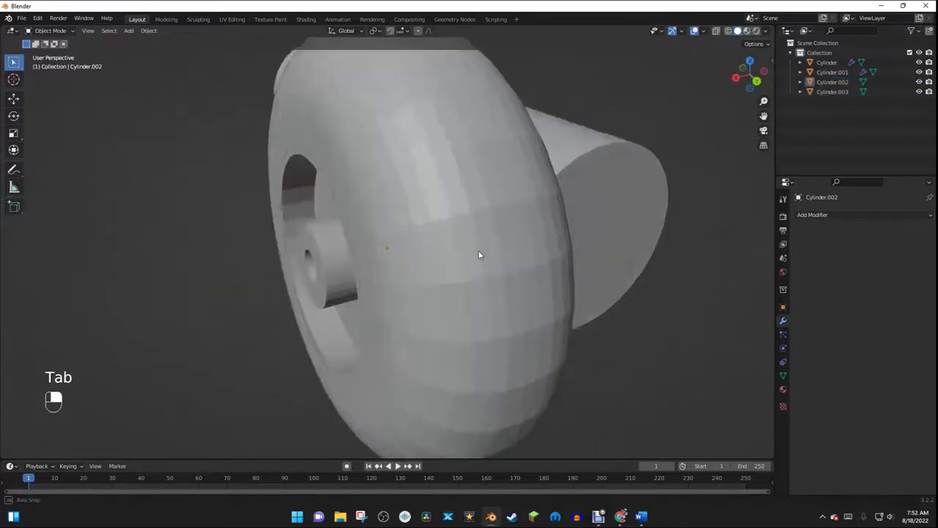
Shade the tire smooth via the context menu while inspecting it from several angles.
{"action": "right_click", "coordinate": [474, 118]}
{"action": "middle_click", "coordinate": [473, 118]}
{"action": "left_click_drag", "start_coordinate": [474, 117], "coordinate": [709, 346]}
{"action": "middle_click", "coordinate": [709, 346]}
{"action": "right_click", "coordinate": [709, 346]}
{"action": "left_click_drag", "start_coordinate": [331, 267], "coordinate": [388, 280]}
{"action": "left_click_drag", "start_coordinate": [388, 279], "coordinate": [827, 220]}
{"action": "middle_click", "coordinate": [827, 220]}
{"action": "right_click", "coordinate": [825, 211]}
{"action": "left_click_drag", "start_coordinate": [821, 220], "coordinate": [484, 251]}
{"action": "left_click_drag", "start_coordinate": [485, 252], "coordinate": [505, 178]}
{"action": "left_click_drag", "start_coordinate": [505, 178], "coordinate": [651, 122]}
{"action": "middle_click", "coordinate": [399, 163]}
{"action": "right_click", "coordinate": [399, 163]}
Rename the object Tire 1, move it into a new Tires collection and show its Material Properties.
{"action": "key", "text": "F2"}
{"action": "key", "text": "m"}
{"action": "key", "text": "F1"}
{"action": "key", "text": "F2"}
{"action": "left_click_drag", "start_coordinate": [647, 138], "coordinate": [479, 142]}
{"action": "left_click_drag", "start_coordinate": [783, 269], "coordinate": [791, 392]}
{"action": "left_click_drag", "start_coordinate": [792, 392], "coordinate": [808, 268]}
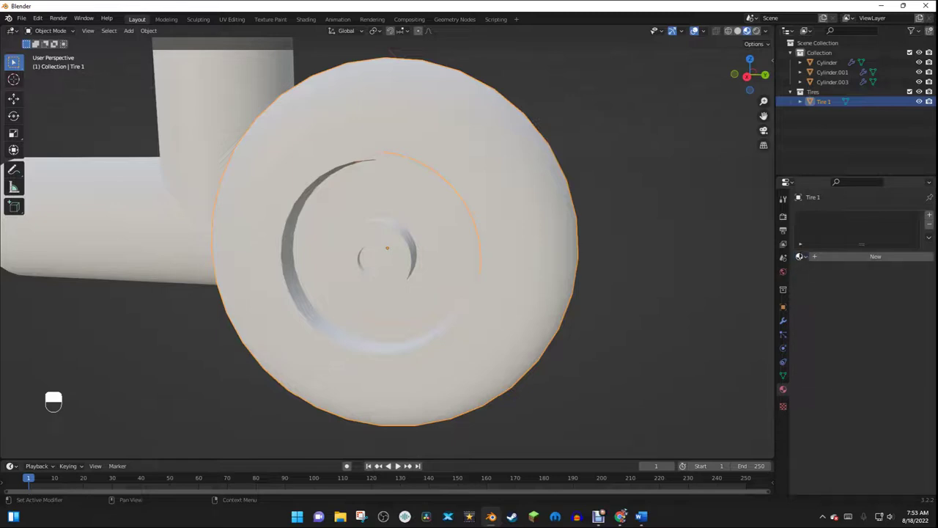
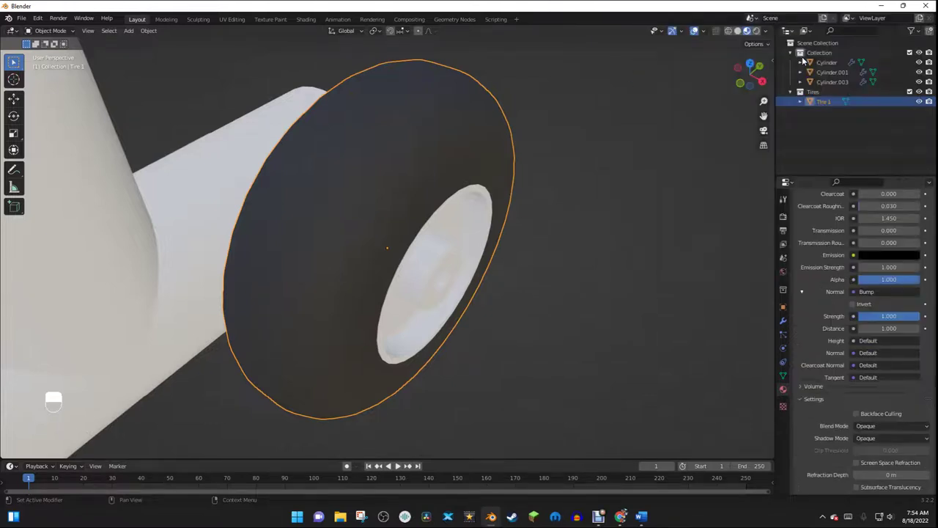
Feed a Noise Texture (Scale 11.6) into the Bump node's Height at Strength about 0.094.
{"action": "left_click", "coordinate": [581, 300]}
{"action": "right_click", "coordinate": [581, 300]}
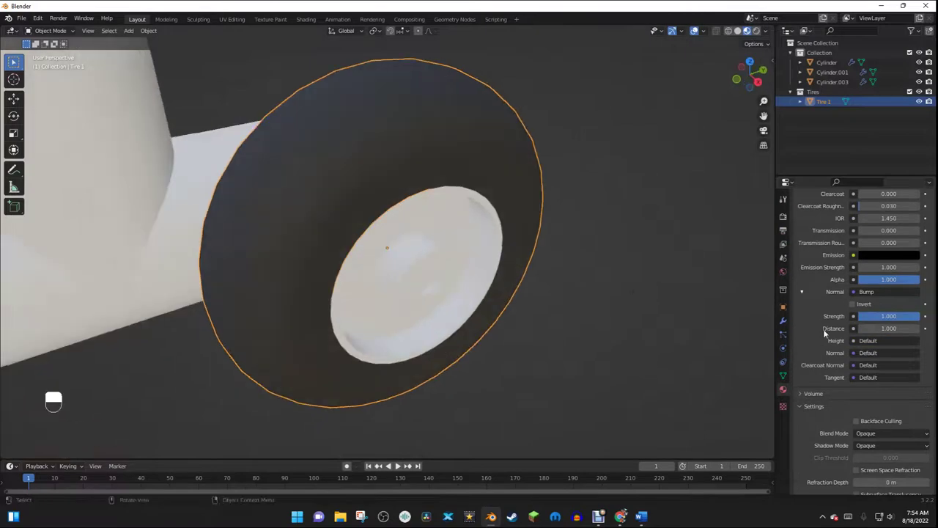
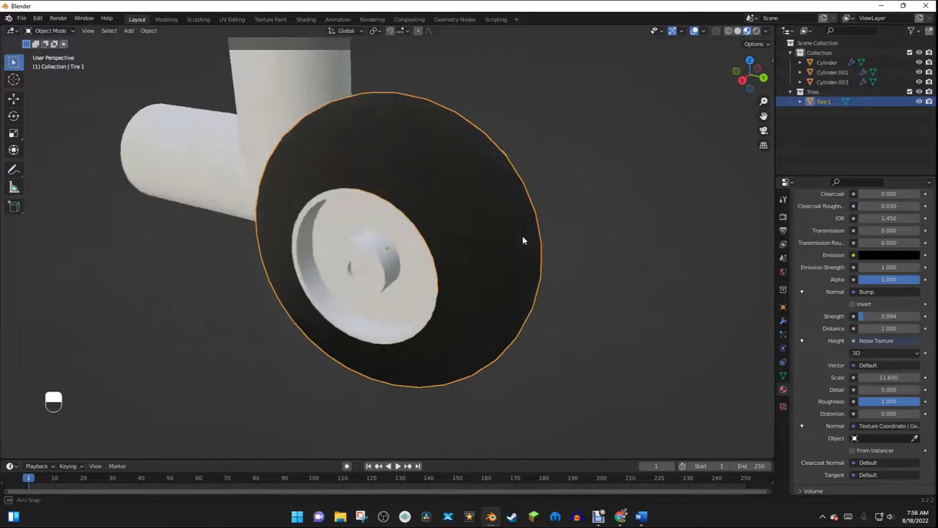
Assign Cylinder.003 a new default material and rename it 'Wheel material'.
{"action": "middle_click", "coordinate": [541, 262]}
{"action": "right_click", "coordinate": [540, 262]}
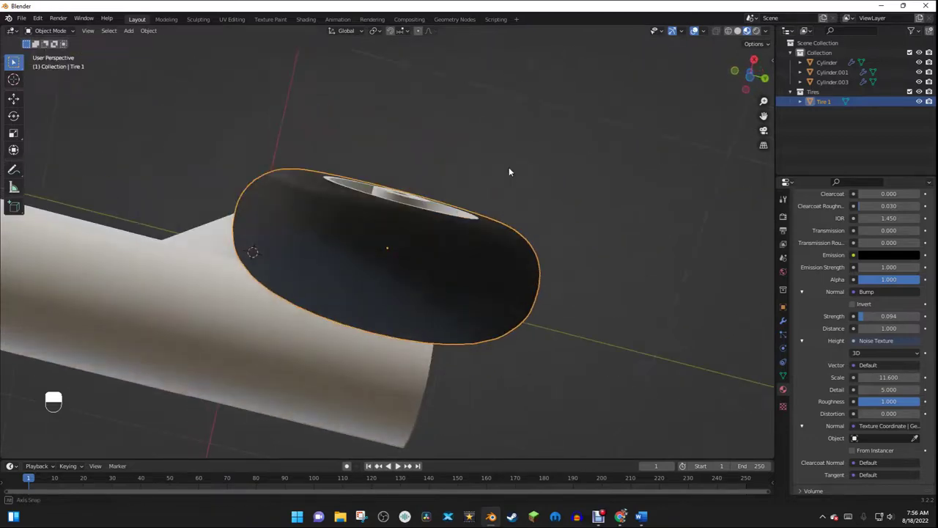
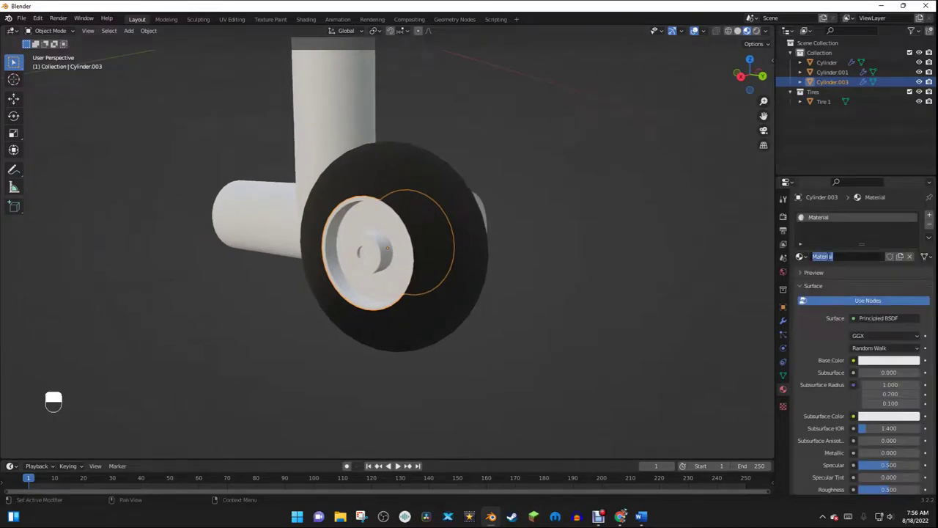
{"action": "key", "text": "e"}
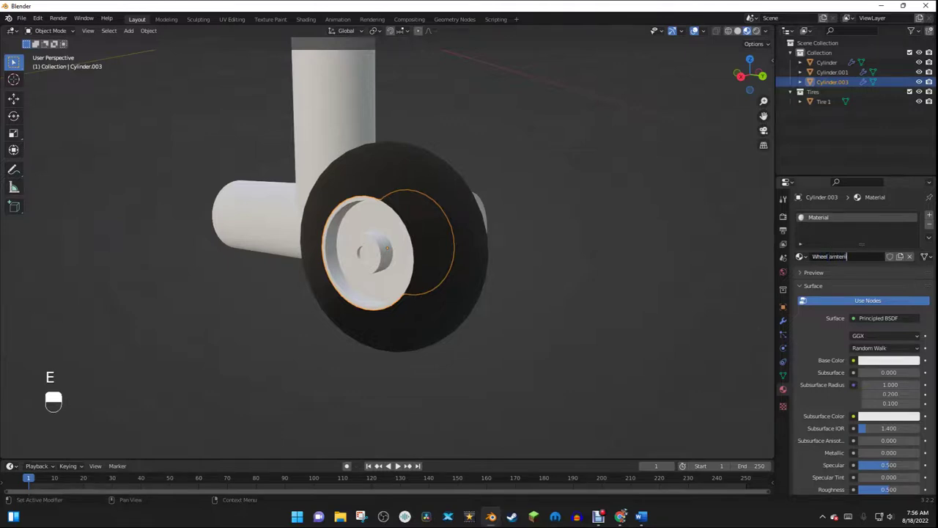
{"action": "key", "text": "BackSpace"}
{"action": "key", "text": "BackSpace"}
{"action": "key", "text": "BackSpace"}
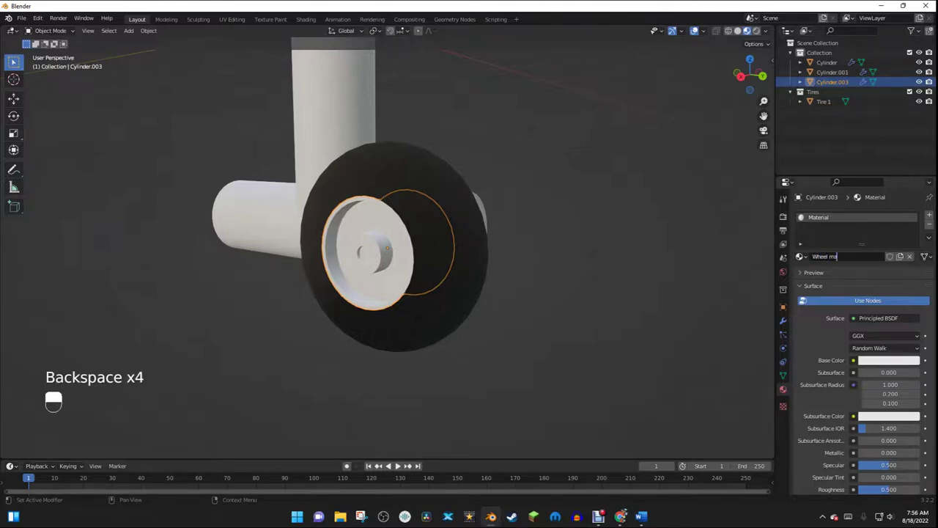
{"action": "key", "text": "BackSpace"}
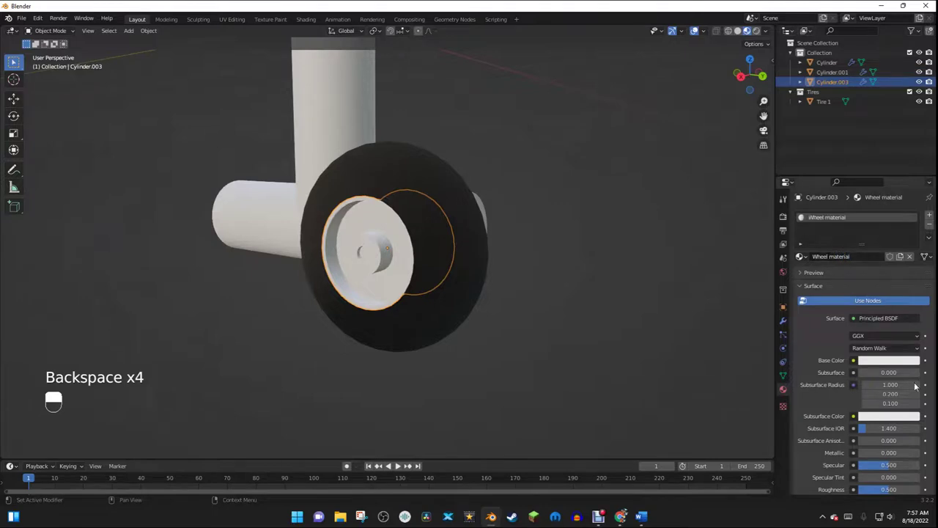
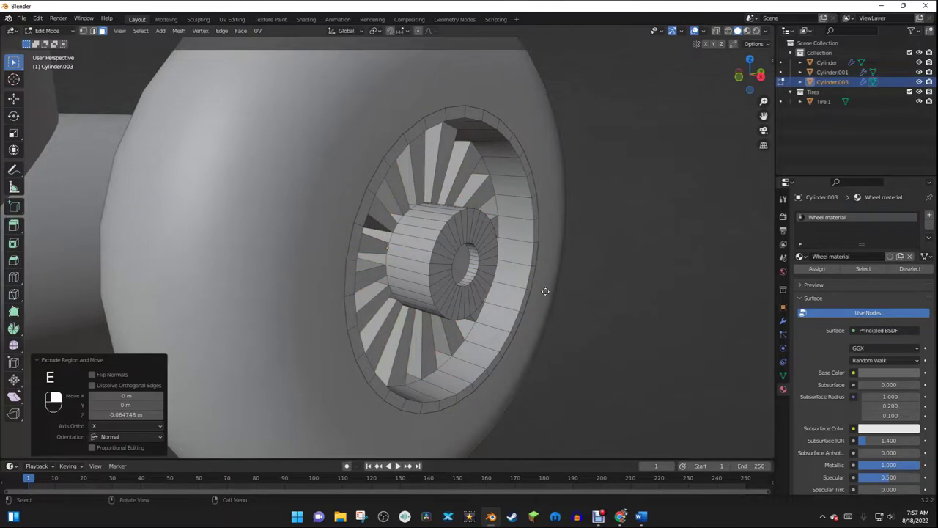
Leave the hub's Edit Mode and move Tire 1 into the main Collection, viewing it in solid shading.
{"action": "key", "text": "Tab"}
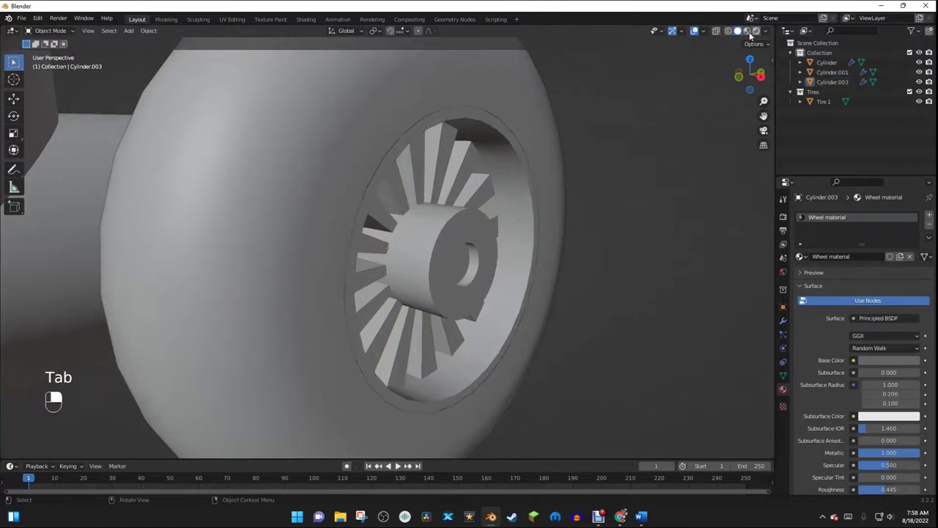
{"action": "left_click_drag", "start_coordinate": [650, 214], "coordinate": [645, 228]}
{"action": "left_click_drag", "start_coordinate": [645, 228], "coordinate": [407, 244]}
{"action": "middle_click", "coordinate": [407, 244]}
{"action": "left_click_drag", "start_coordinate": [407, 244], "coordinate": [840, 258]}
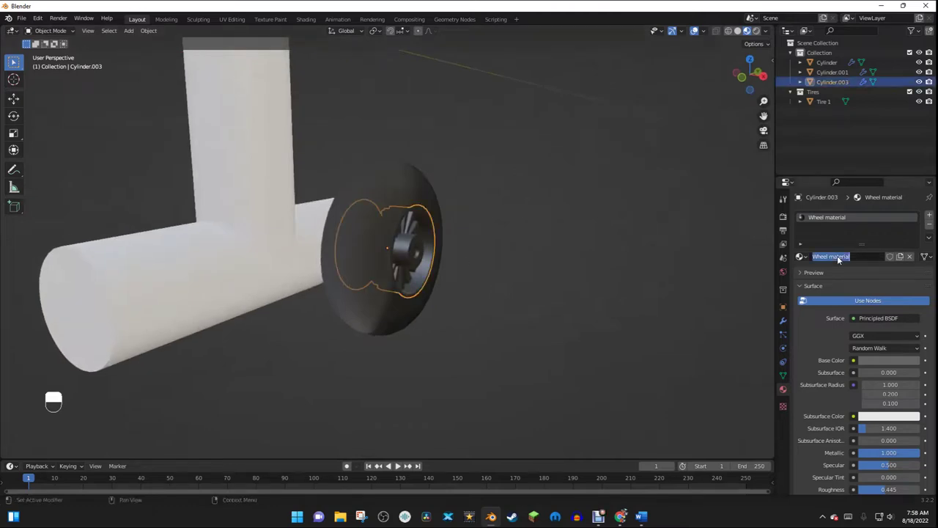
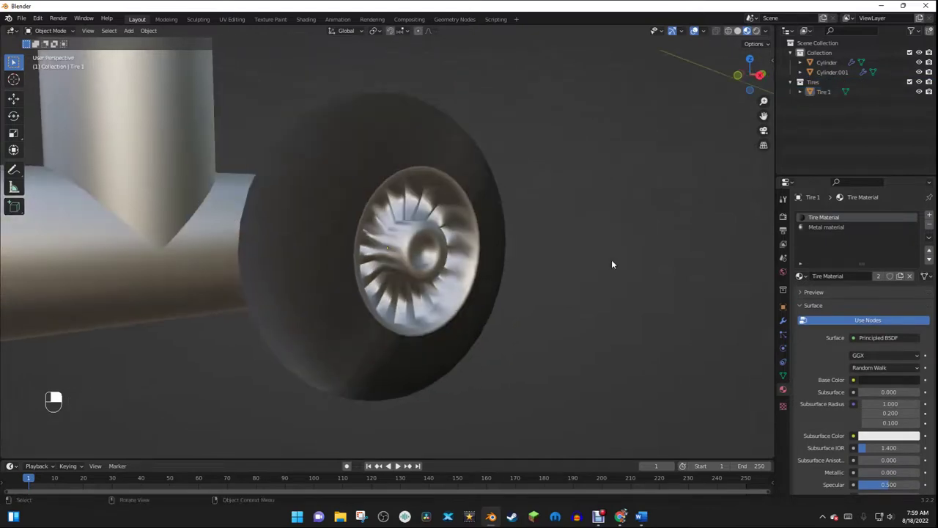
Undo stray changes and join Tire 1 into Cylinder.003 as one wheel with Metal and Tire materials.
{"action": "middle_click", "coordinate": [504, 221]}
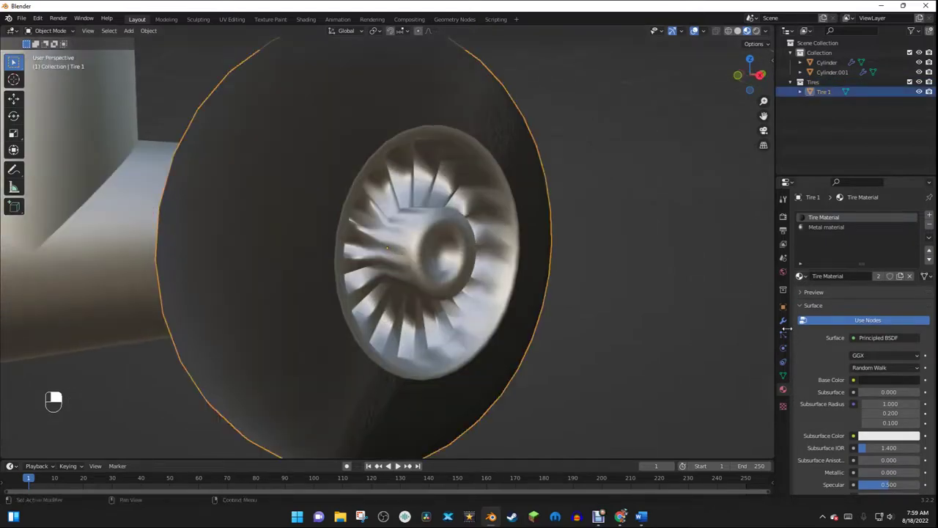
{"action": "key", "text": "ctrl+z"}
{"action": "key", "text": "ctrl+z"}
{"action": "key", "text": "ctrl+z"}
{"action": "middle_click", "coordinate": [416, 248]}
{"action": "middle_click", "coordinate": [509, 180]}
{"action": "middle_click", "coordinate": [404, 246]}
{"action": "key", "text": "ctrl+j"}
{"action": "middle_click", "coordinate": [582, 171]}
Move the joined wheel to the end of the T-joint's horizontal bar in side view.
{"action": "right_click", "coordinate": [582, 171]}
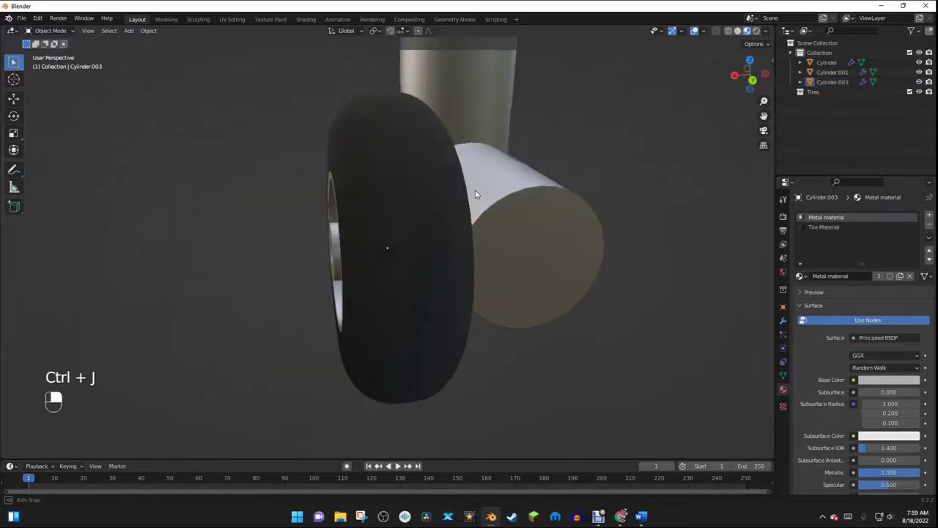
{"action": "left_click_drag", "start_coordinate": [459, 195], "coordinate": [602, 278]}
{"action": "left_click", "coordinate": [426, 226]}
{"action": "middle_click", "coordinate": [425, 226]}
{"action": "key", "text": "g"}
{"action": "left_click_drag", "start_coordinate": [602, 278], "coordinate": [519, 237]}
Rename the joined wheel object to 'Wheel' and check it beside the strut assembly.
{"action": "key", "text": "F2"}
{"action": "key", "text": "e"}
{"action": "left_click", "coordinate": [519, 237]}
{"action": "left_click_drag", "start_coordinate": [524, 229], "coordinate": [387, 272]}
{"action": "left_click", "coordinate": [388, 272]}
{"action": "left_click_drag", "start_coordinate": [406, 263], "coordinate": [747, 83]}
{"action": "left_click_drag", "start_coordinate": [747, 83], "coordinate": [740, 94]}
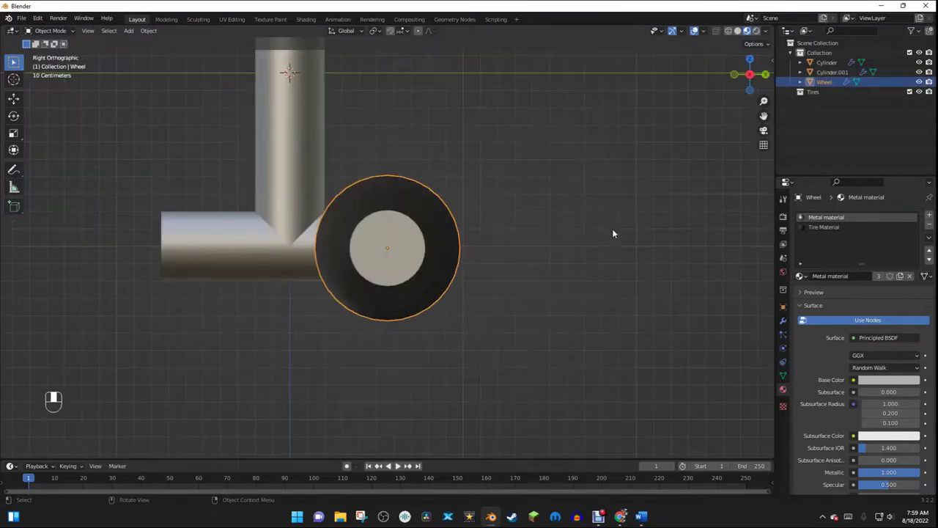
Duplicate the Wheel as Wheel.001 for the other axle end.
{"action": "key", "text": "shift+d"}
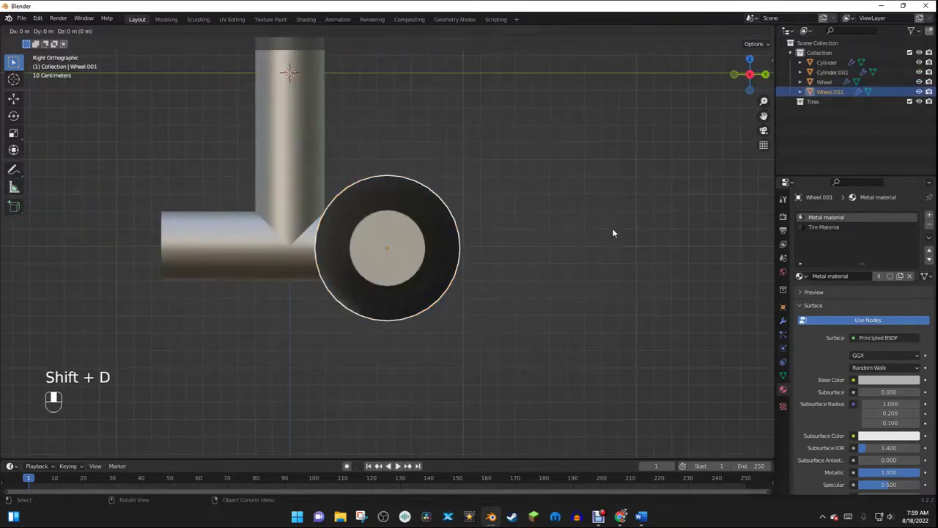
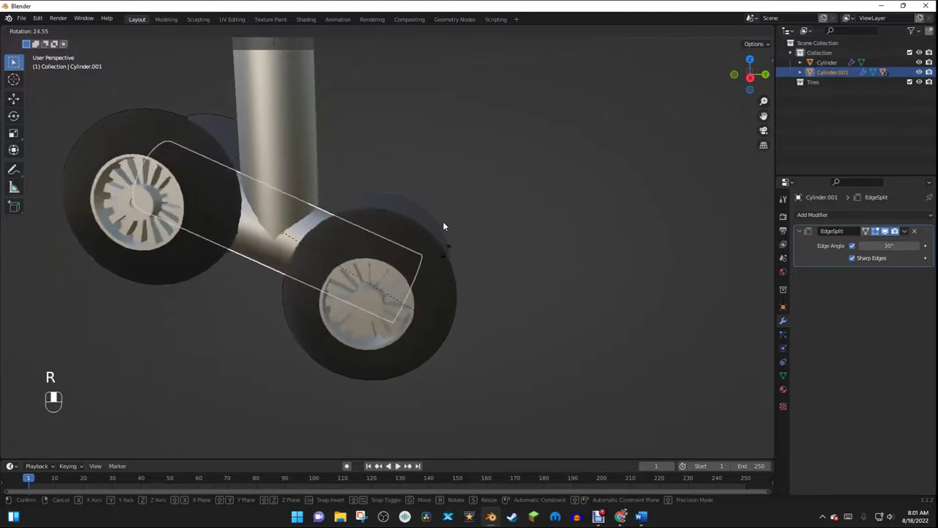
Review the wheels on both axle ends and add a Mesh Plane for the brace plate.
{"action": "left_click_drag", "start_coordinate": [432, 181], "coordinate": [413, 148]}
{"action": "left_click_drag", "start_coordinate": [413, 148], "coordinate": [508, 304]}
{"action": "left_click", "coordinate": [508, 304]}
{"action": "left_click_drag", "start_coordinate": [508, 304], "coordinate": [283, 280]}
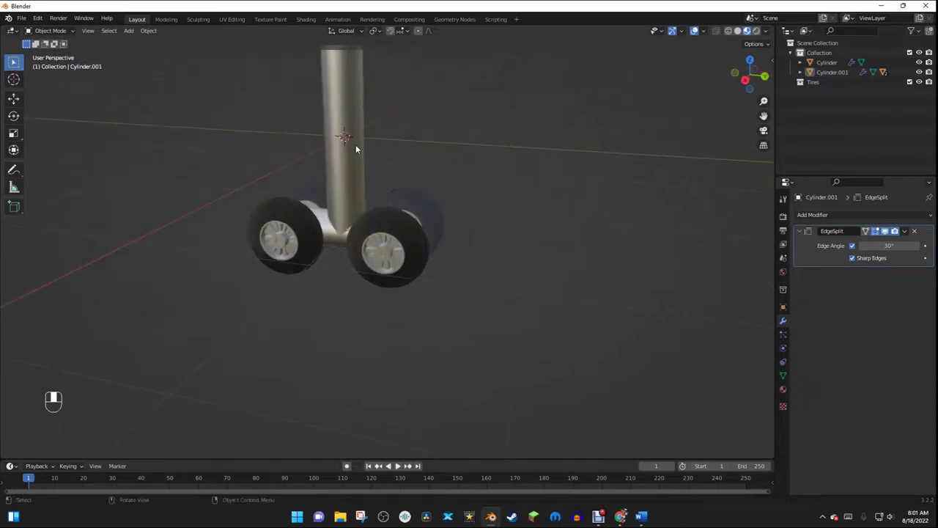
{"action": "key", "text": "shift+a"}
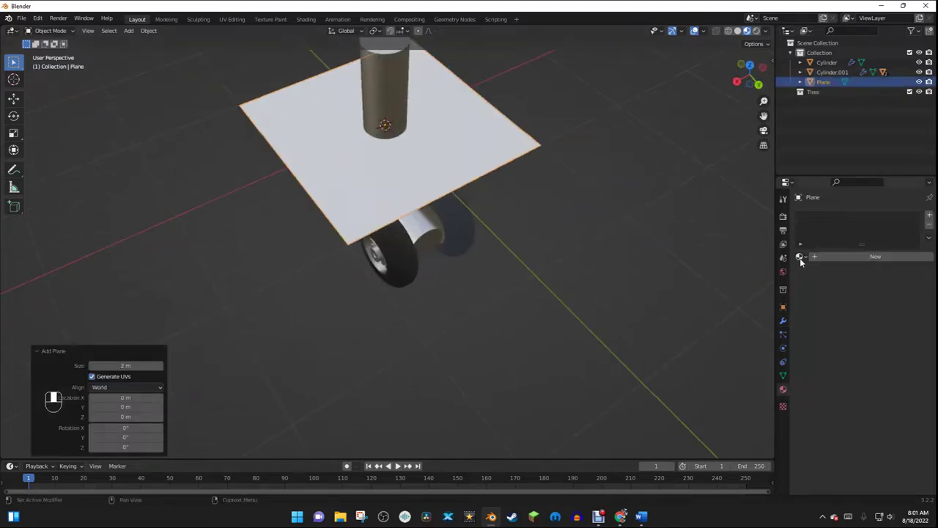
Scale, rotate and move the plane into a narrow tilted plate beside the strut above the wheels.
{"action": "left_click_drag", "start_coordinate": [806, 257], "coordinate": [337, 182]}
{"action": "key", "text": "s"}
{"action": "left_click_drag", "start_coordinate": [338, 183], "coordinate": [502, 282]}
{"action": "key", "text": "s"}
{"action": "key", "text": "s"}
{"action": "key", "text": "g"}
{"action": "key", "text": "r"}
{"action": "key", "text": "g"}
{"action": "key", "text": "g"}
{"action": "key", "text": "g"}
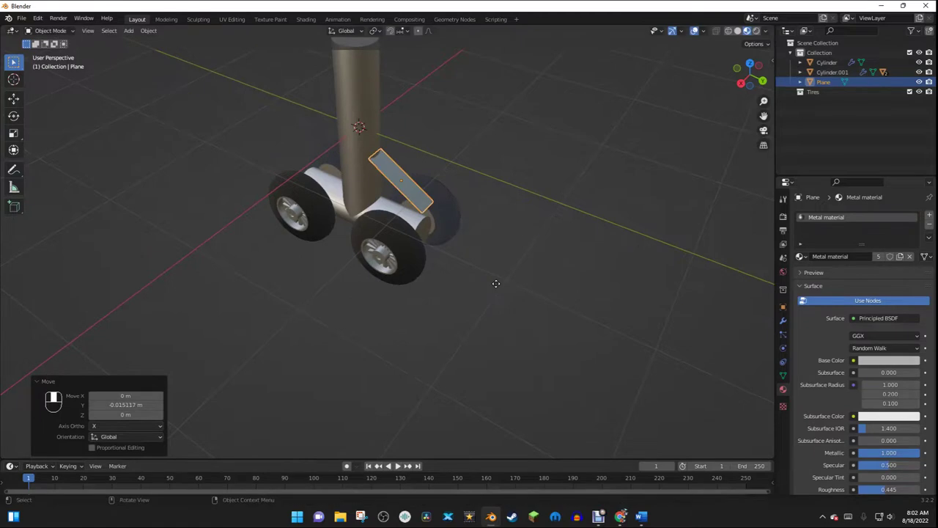
Reshape the plate's vertices into an angled strip seen from the side.
{"action": "key", "text": "Tab"}
{"action": "key", "text": "2"}
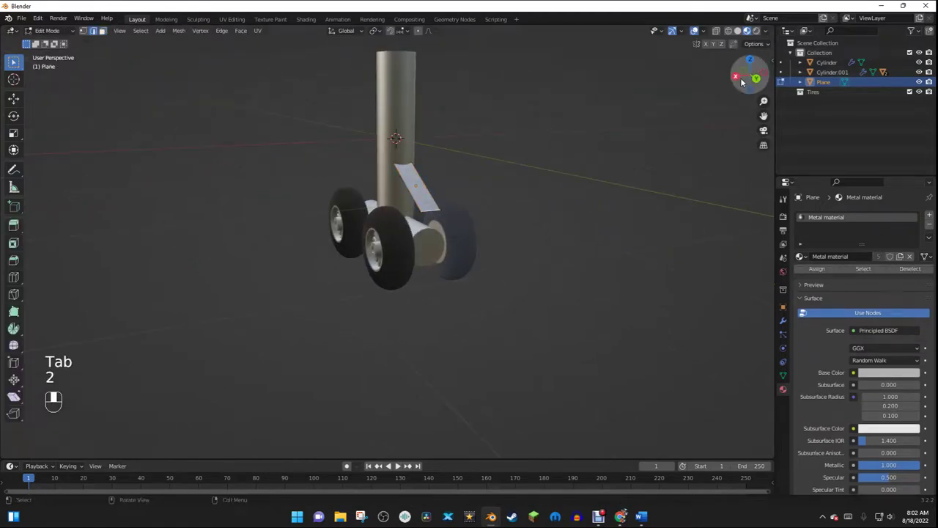
{"action": "left_click_drag", "start_coordinate": [743, 83], "coordinate": [702, 127]}
{"action": "key", "text": "e"}
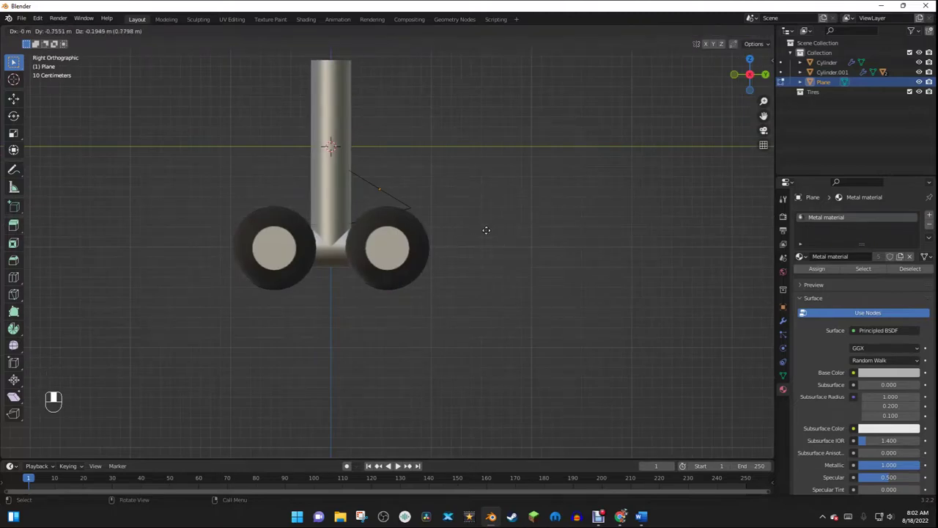
{"action": "key", "text": "Tab"}
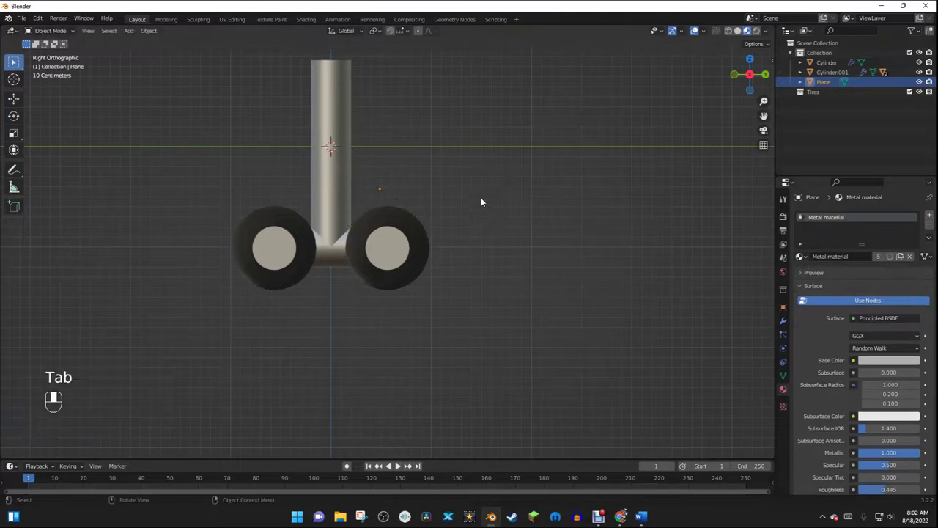
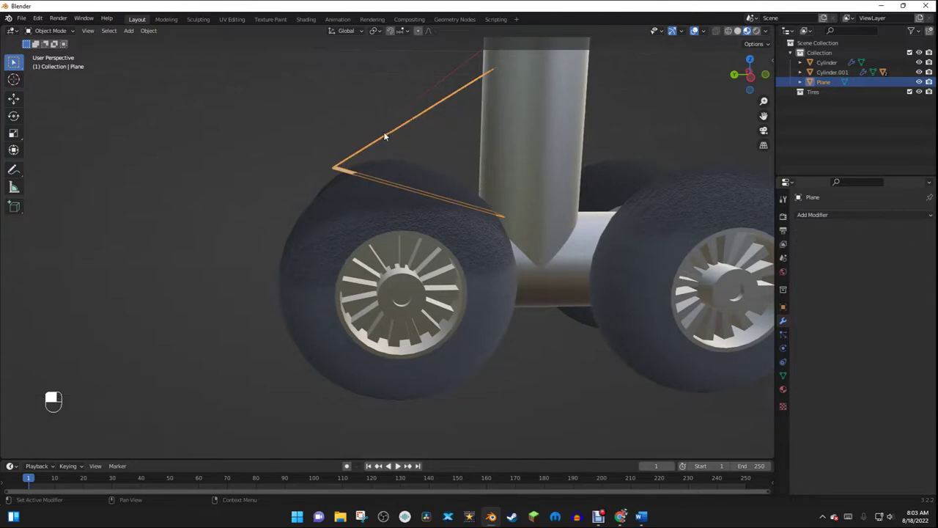
Extrude the whole plate along its normal to give the brace thickness.
{"action": "key", "text": "Tab"}
{"action": "key", "text": "a"}
{"action": "key", "text": "e"}
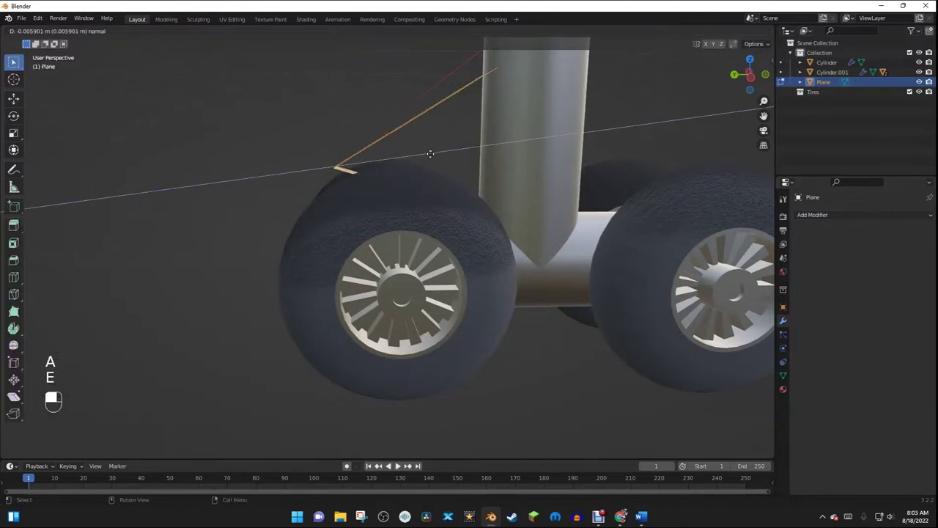
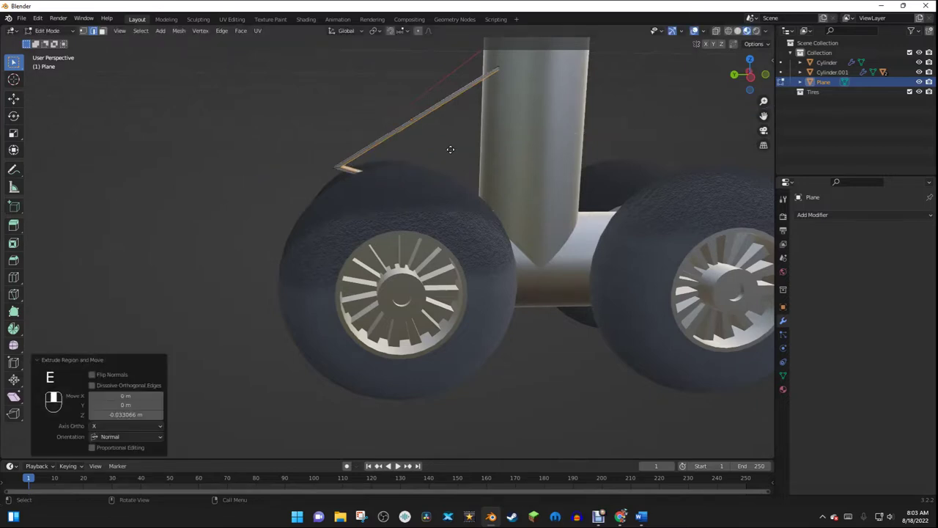
{"action": "key", "text": "Tab"}
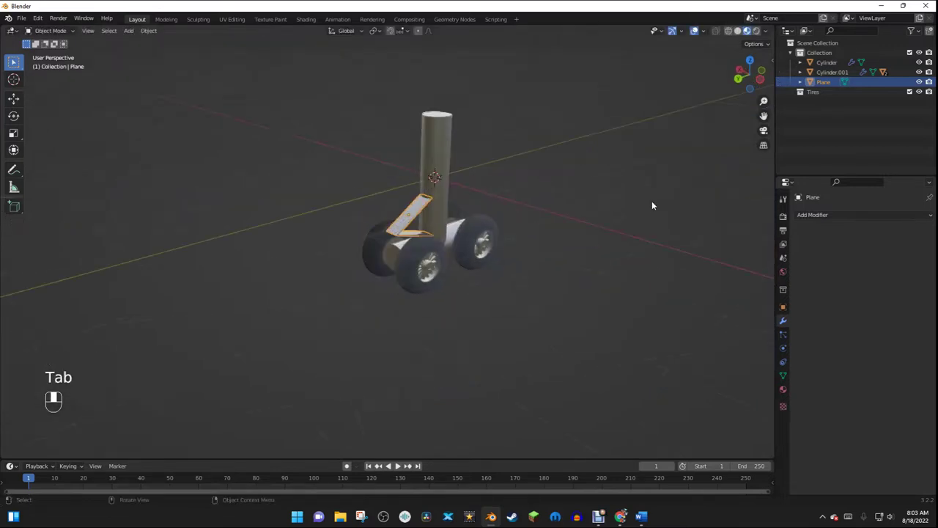
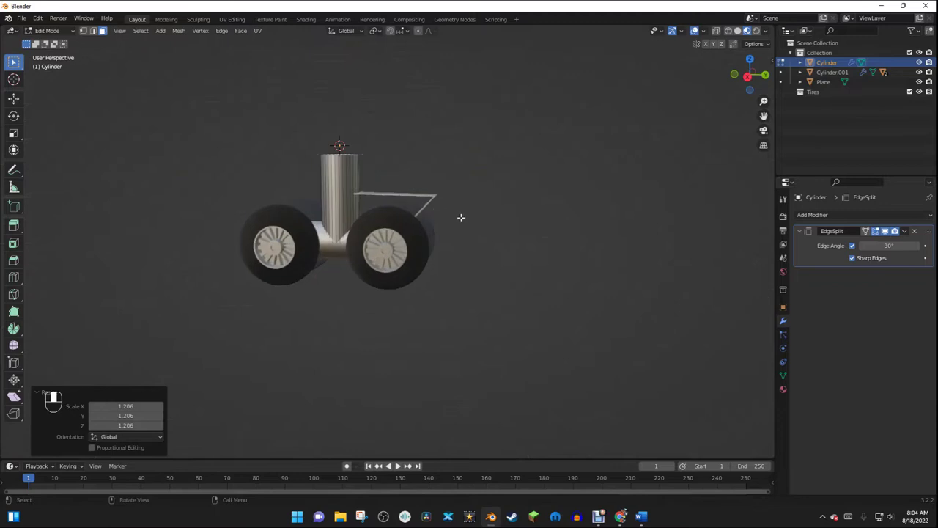
Extrude the strut's top loop upward and scale it outward into a wider upper section.
{"action": "key", "text": "e"}
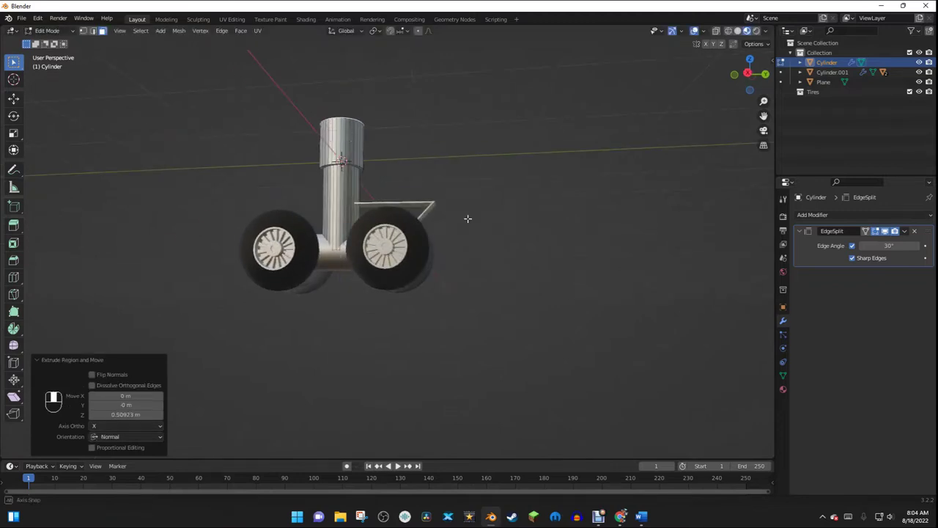
{"action": "key", "text": "e"}
{"action": "key", "text": "s"}
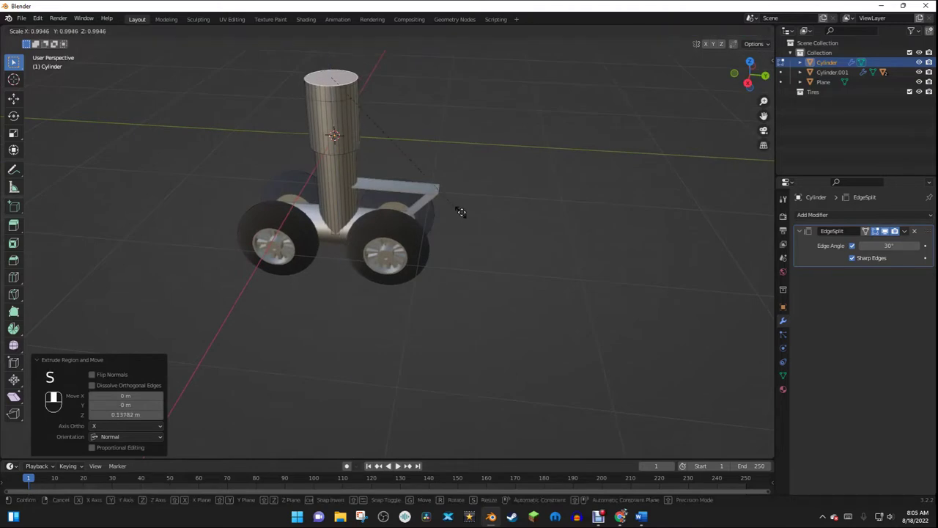
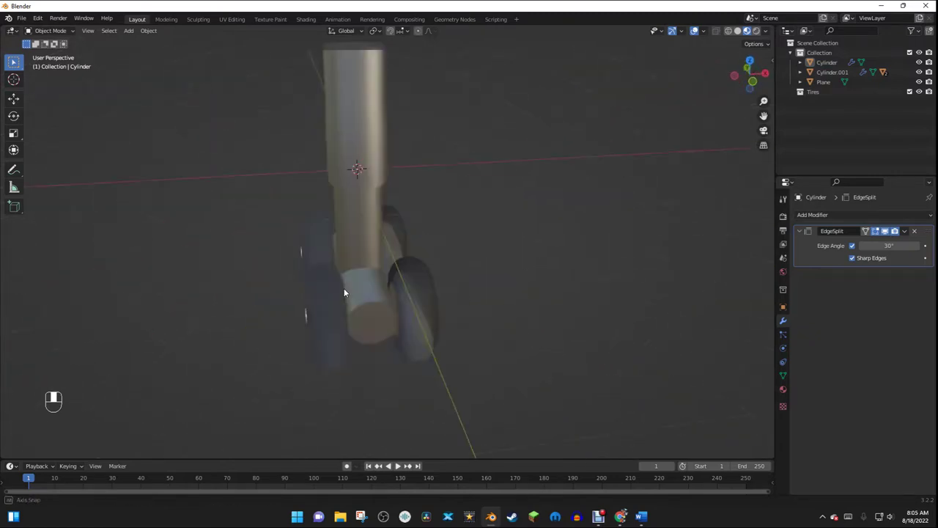
Add a cube, shrink it into a small block and tilt it beside the strut's top.
{"action": "key", "text": "shift+a"}
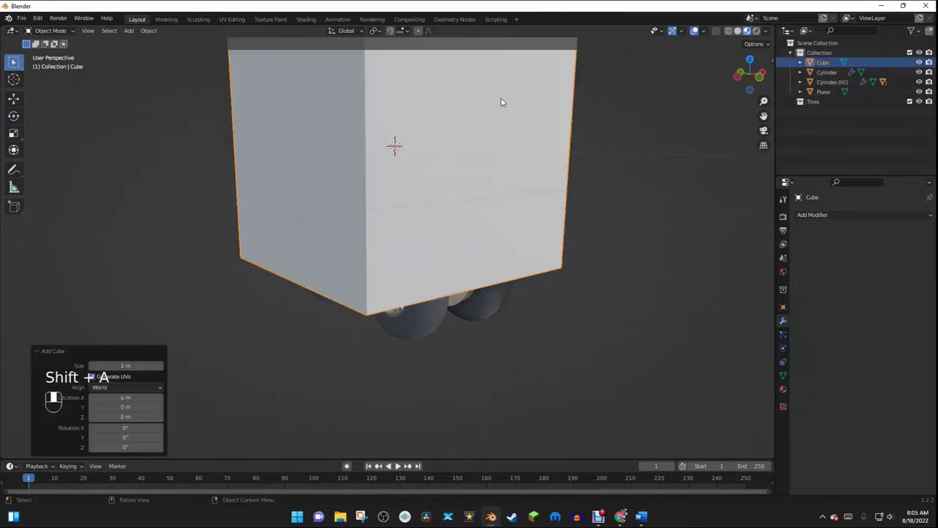
{"action": "left_click_drag", "start_coordinate": [722, 127], "coordinate": [568, 165]}
{"action": "key", "text": "Tab"}
{"action": "key", "text": "1"}
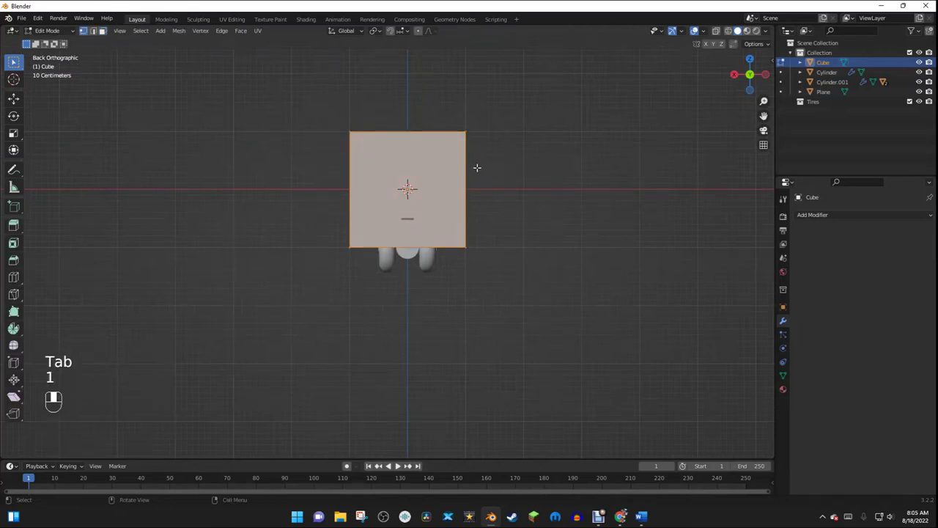
{"action": "key", "text": "s"}
{"action": "key", "text": "r"}
{"action": "key", "text": "g"}
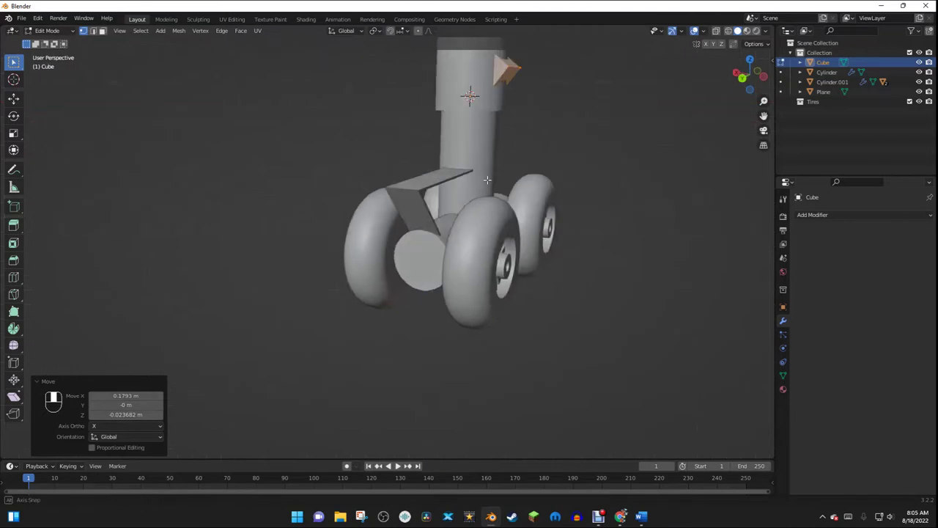
Extrude the block into a long arm angled upward from the strut.
{"action": "key", "text": "3"}
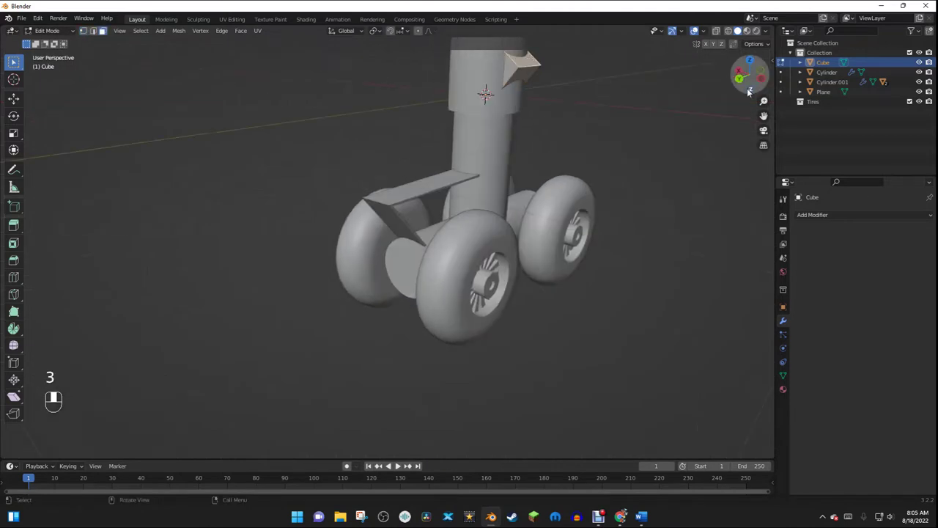
{"action": "key", "text": "e"}
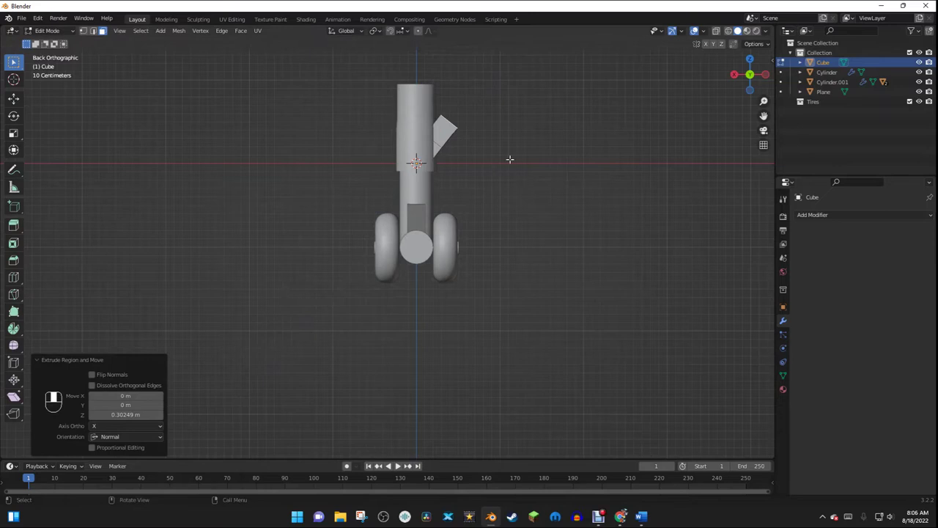
{"action": "key", "text": "e"}
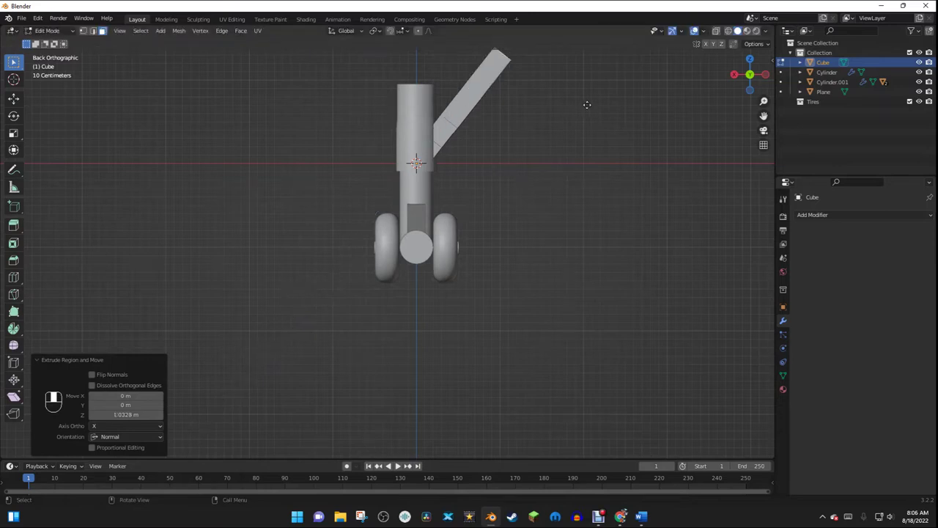
{"action": "key", "text": "a"}
{"action": "key", "text": "r"}
{"action": "key", "text": "Tab"}
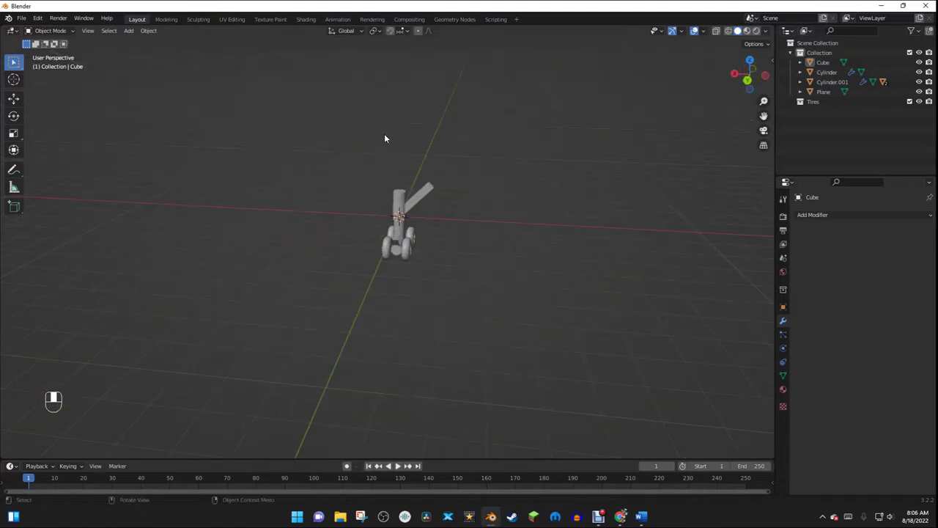
{"action": "key", "text": "shift+a"}
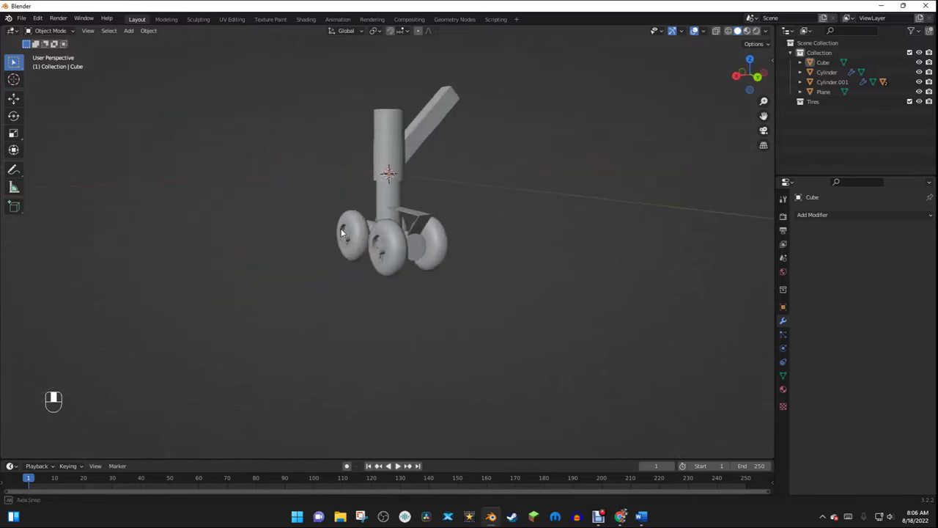
Edit Wheel.001's tire mesh with snapping on so its Mirror modifier copies it across the crossbar.
{"action": "left_click_drag", "start_coordinate": [450, 232], "coordinate": [292, 226]}
{"action": "left_click", "coordinate": [293, 226]}
{"action": "left_click_drag", "start_coordinate": [292, 226], "coordinate": [751, 78]}
{"action": "key", "text": "Tab"}
{"action": "key", "text": "1"}
{"action": "left_click", "coordinate": [754, 80]}
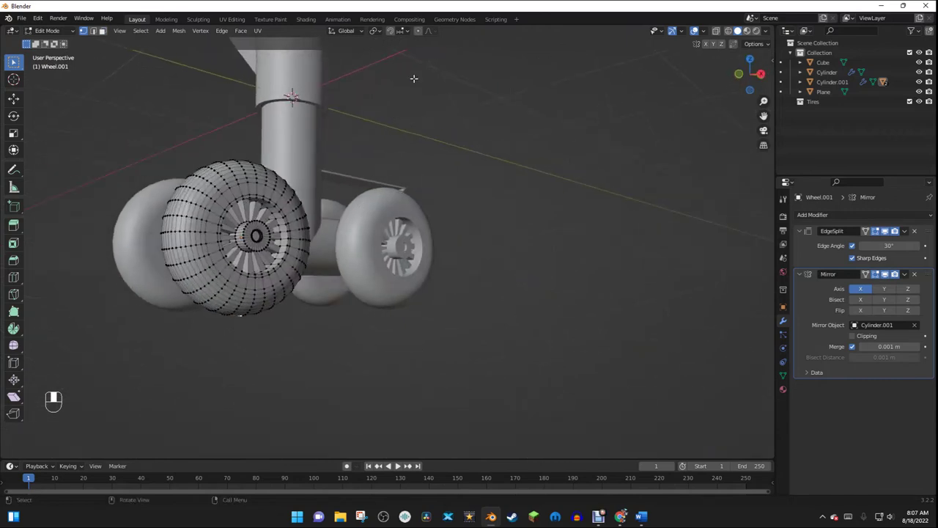
{"action": "key", "text": "o"}
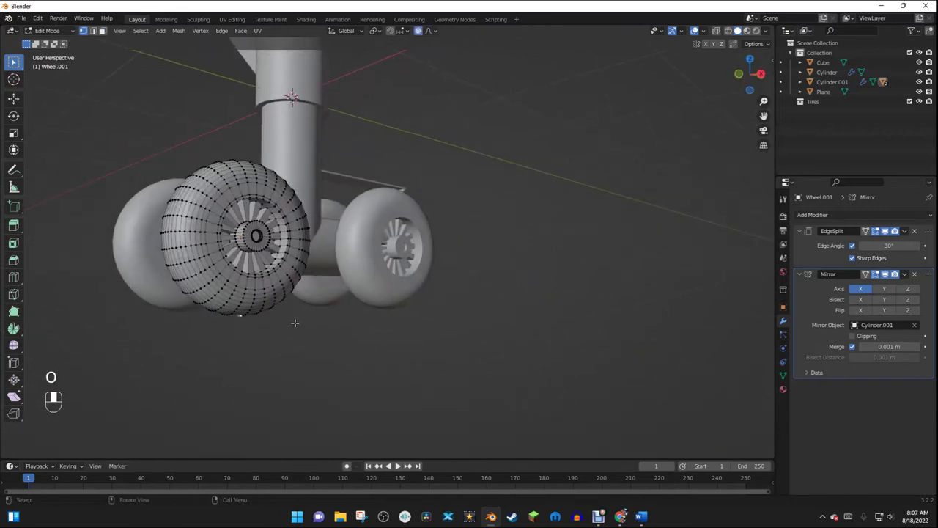
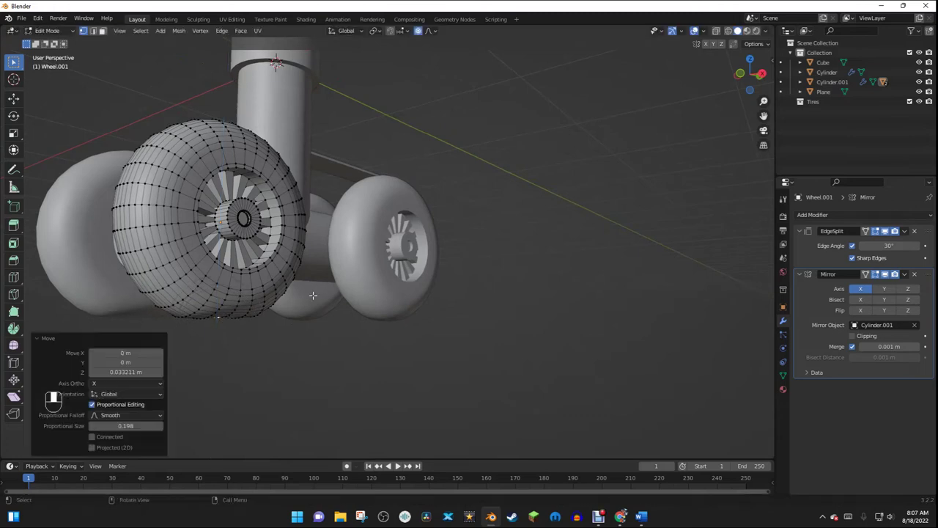
{"action": "left_click_drag", "start_coordinate": [500, 176], "coordinate": [401, 240]}
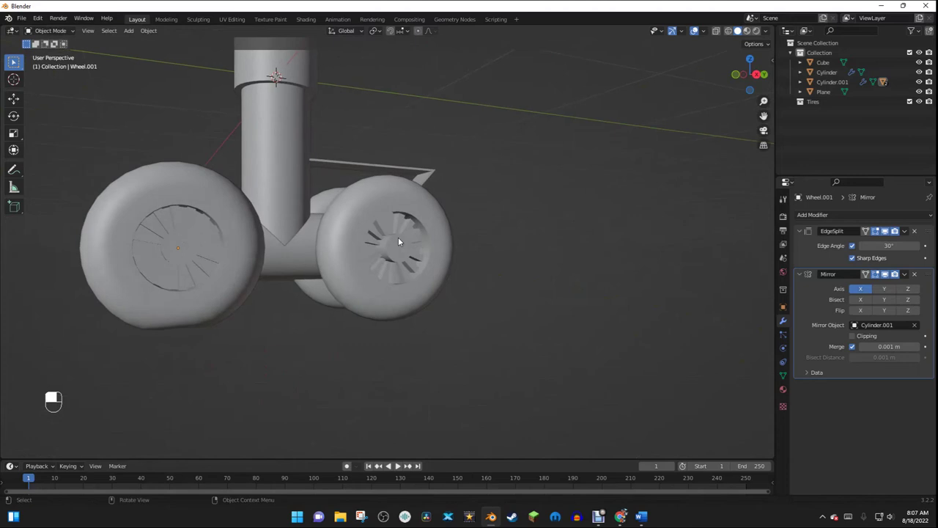
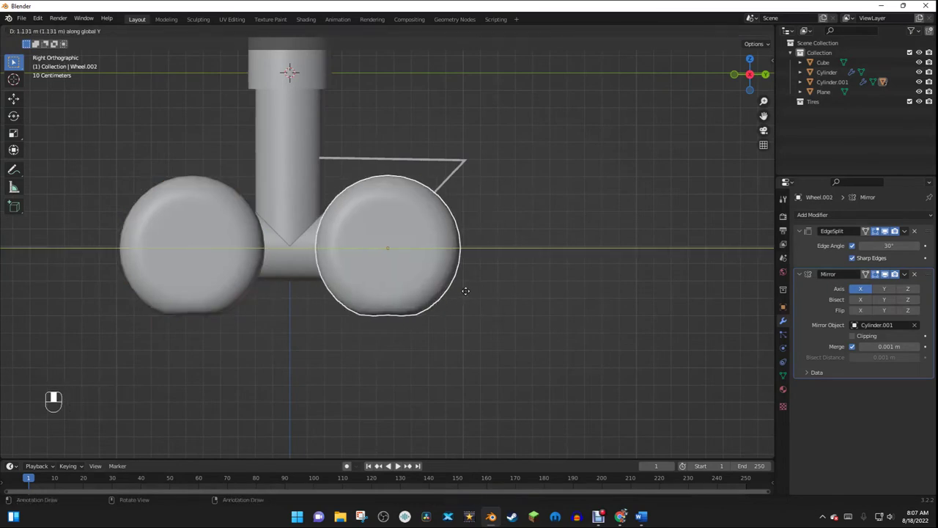
Confirm Wheel.002's rear position and add a ground plane to lower beneath the wheels.
{"action": "left_click", "coordinate": [502, 259]}
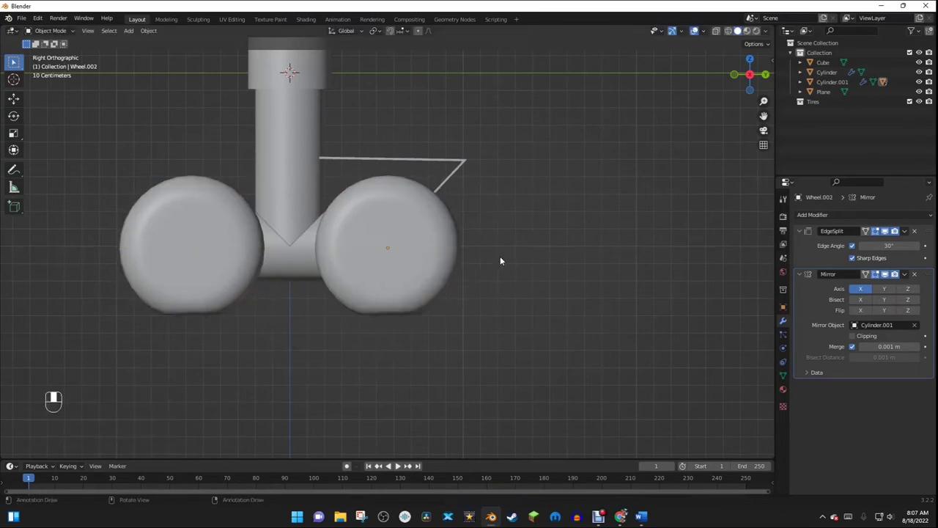
{"action": "left_click_drag", "start_coordinate": [566, 285], "coordinate": [387, 215]}
{"action": "key", "text": "shift+a"}
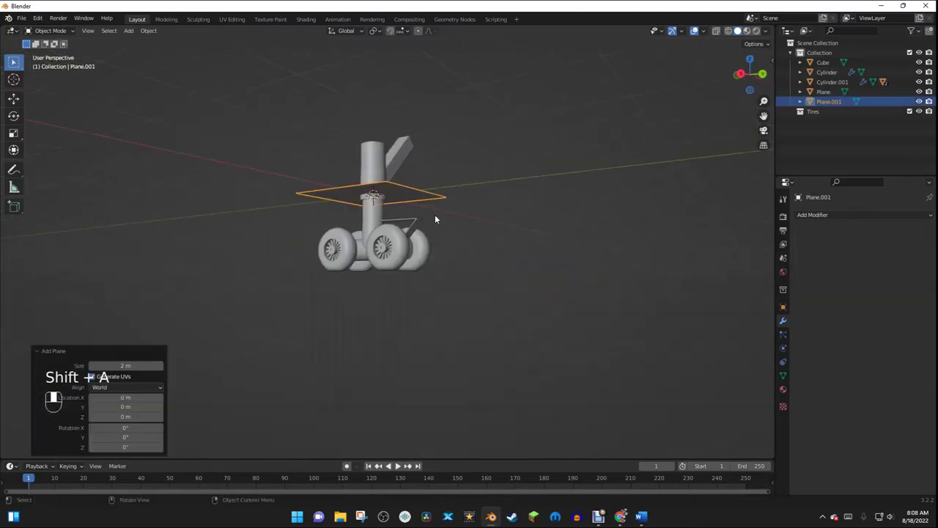